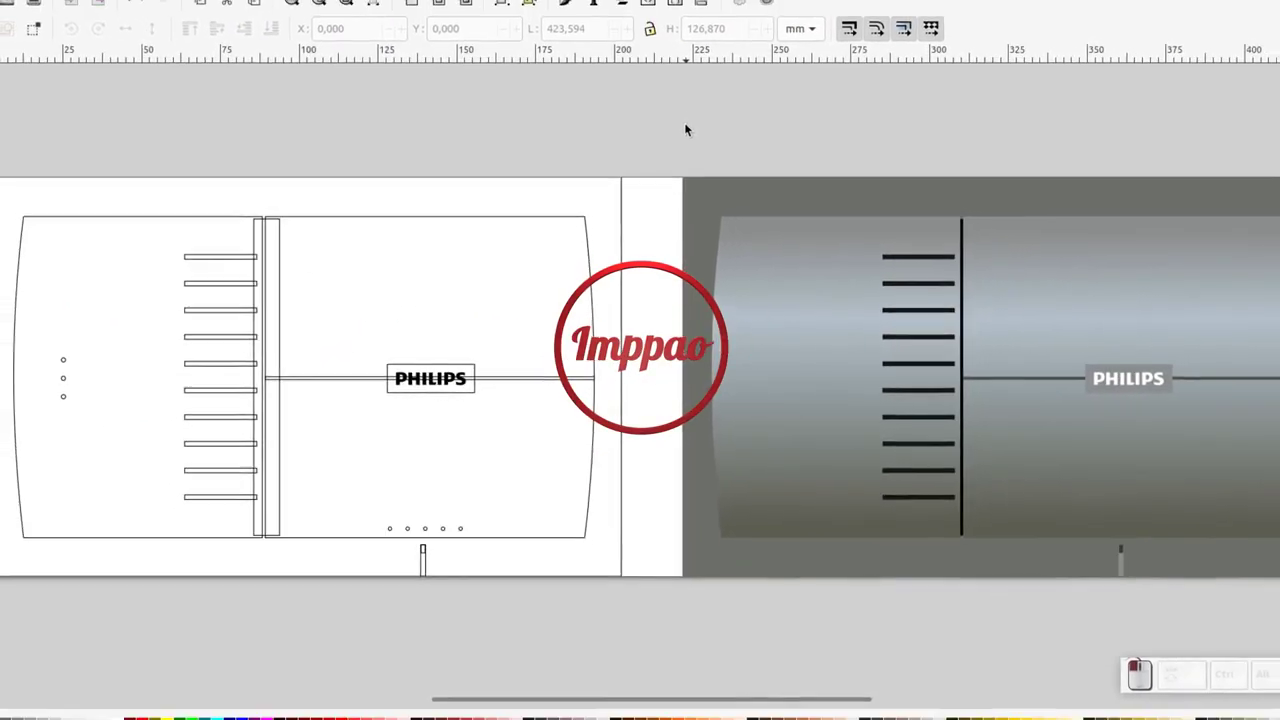
- Create a new blank document and maximise its window
key(KP_Subtract)
click(261, 285)
double_click(277, 288)
click(31, 7)
- Switch the window to full screen via Affichage > Plein écran
click(118, 50)
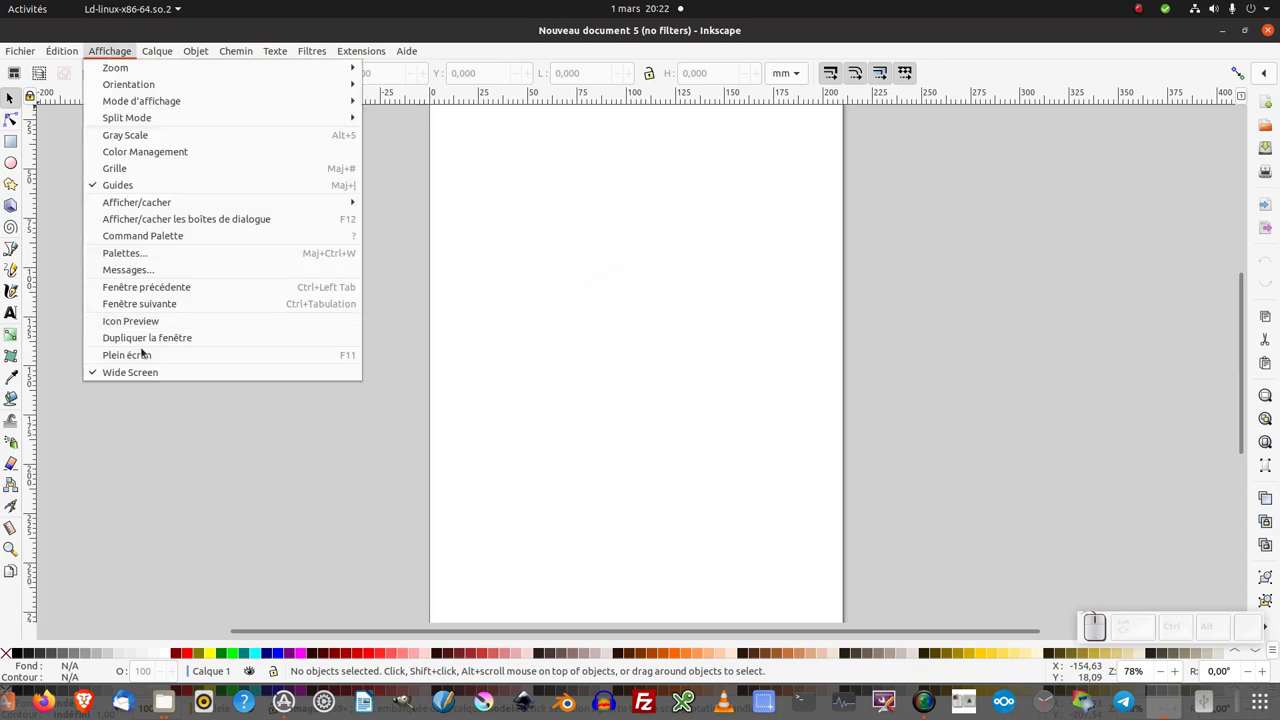
click(106, 13)
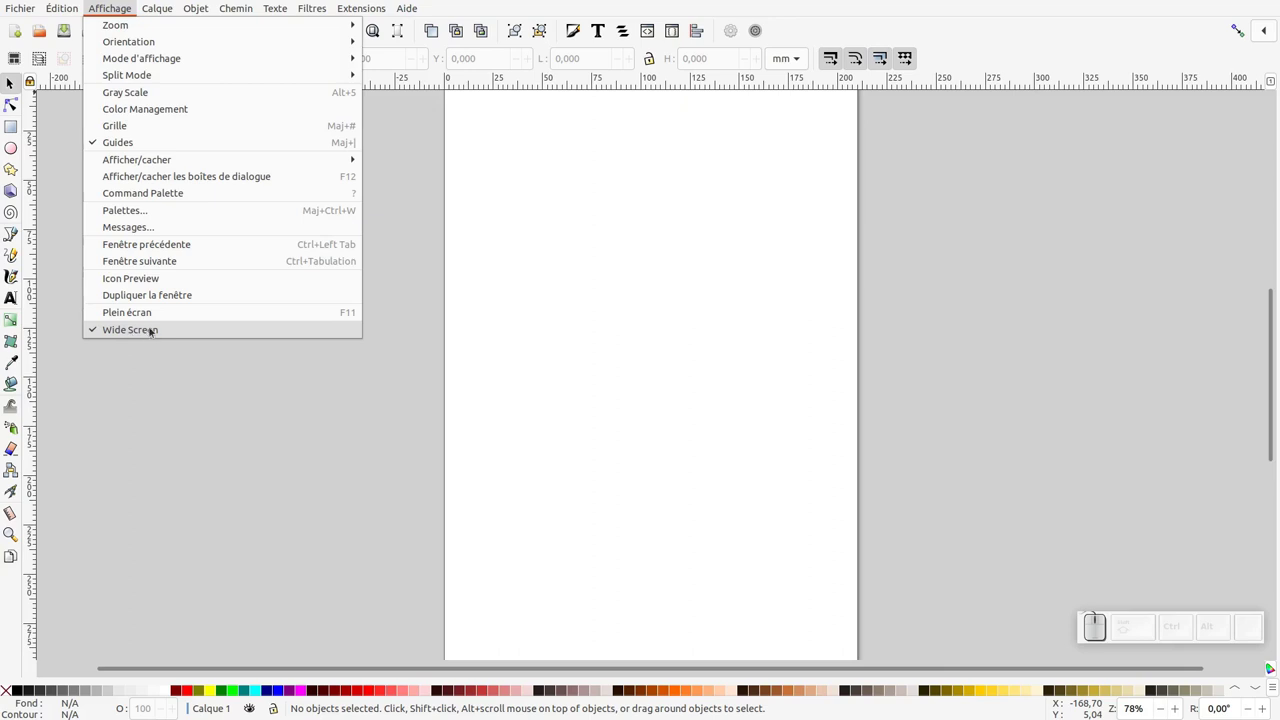
click(10, 82)
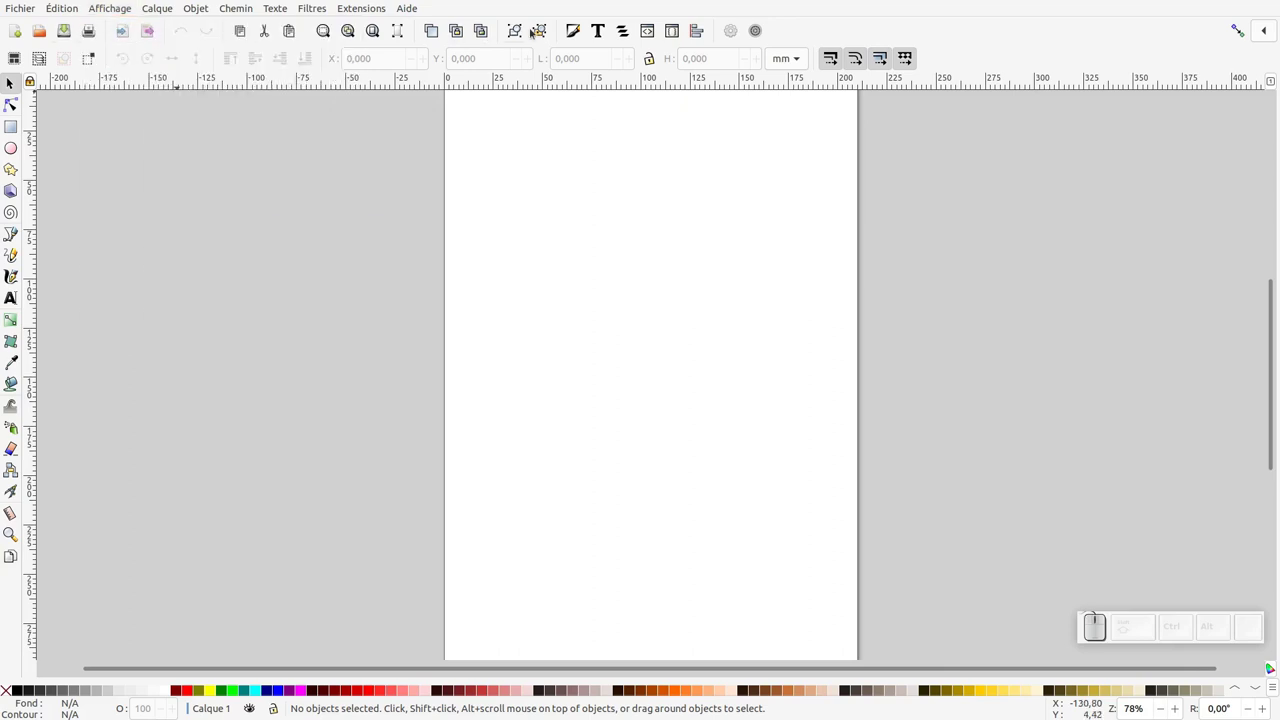
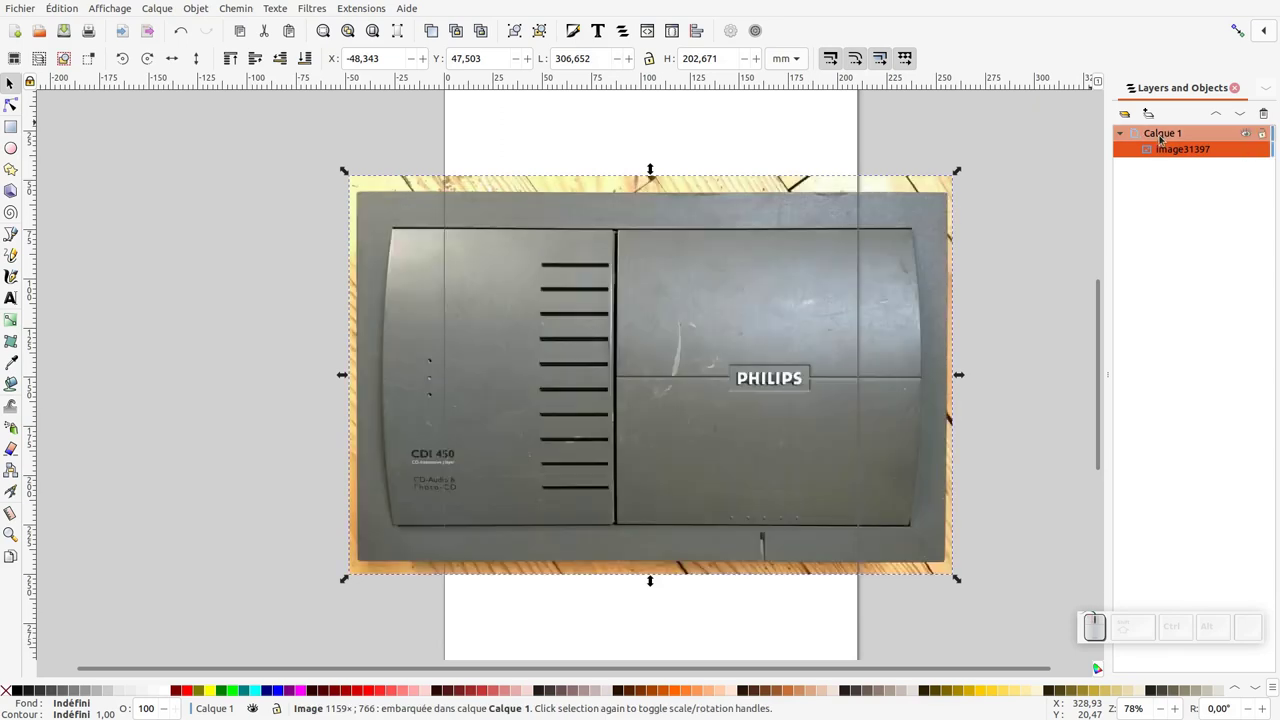
- Rename the photo's layer Calque 1 to 'modele'
click(1174, 137)
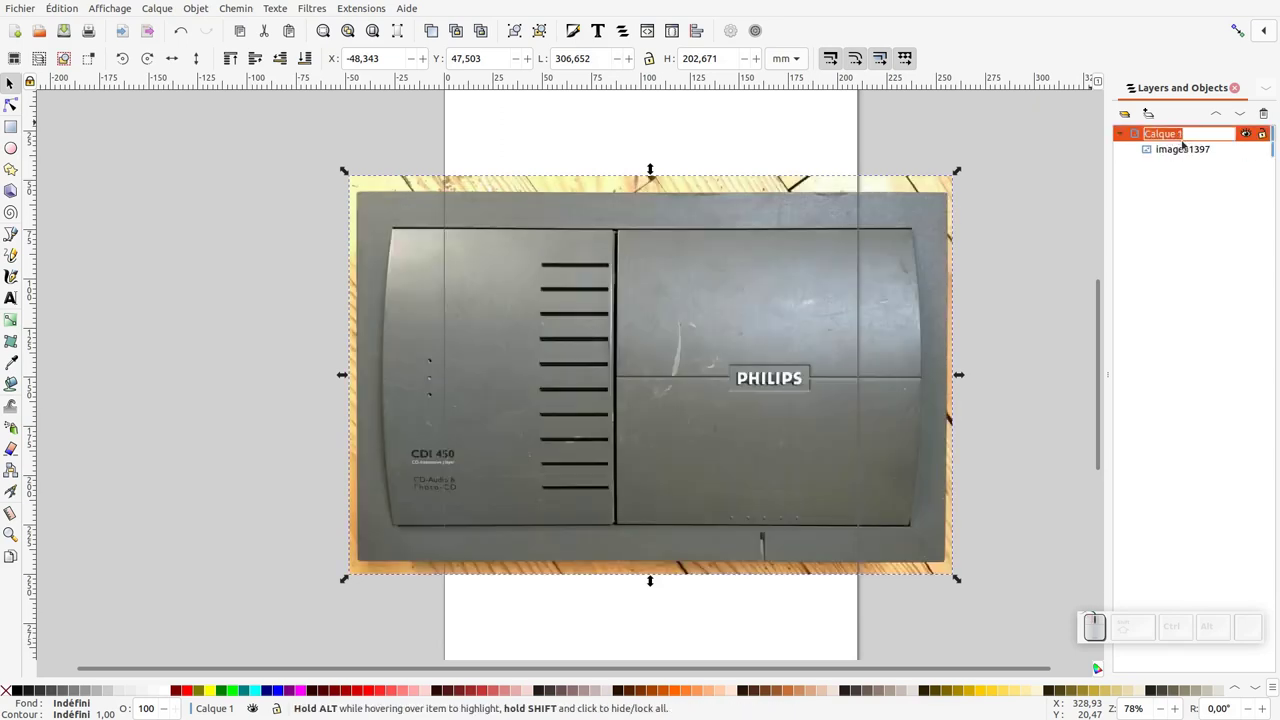
key(Return)
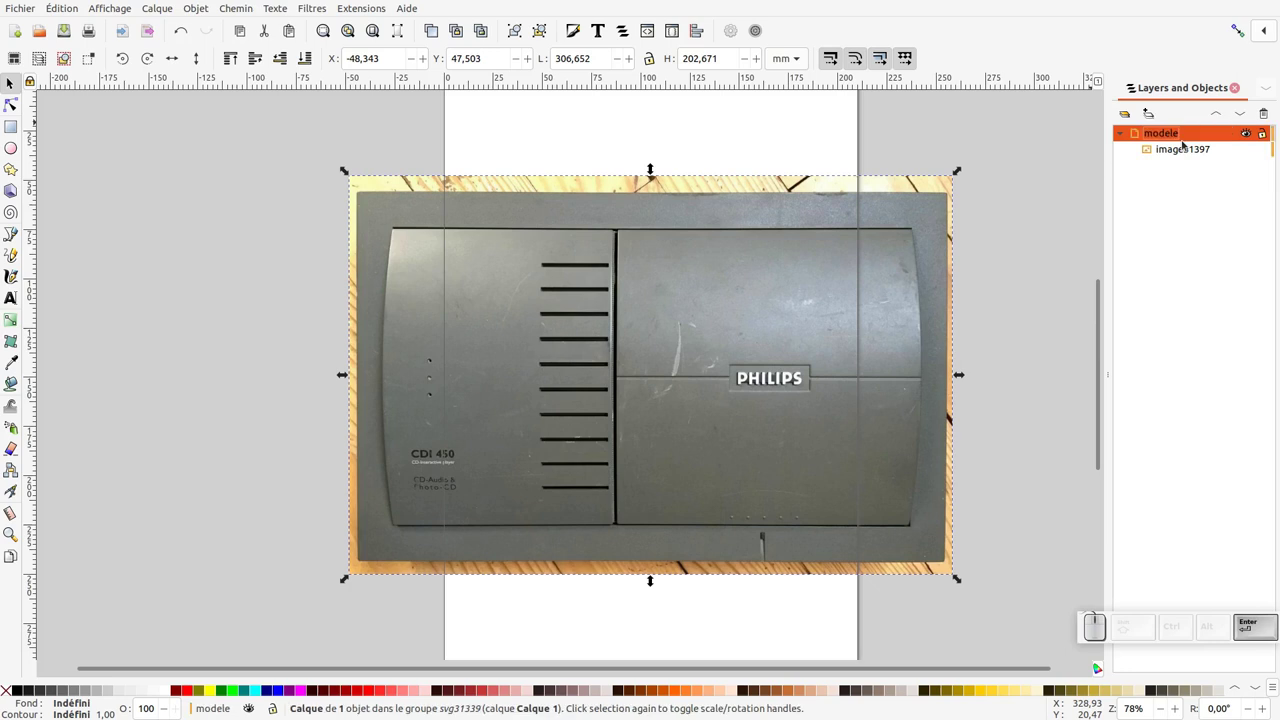
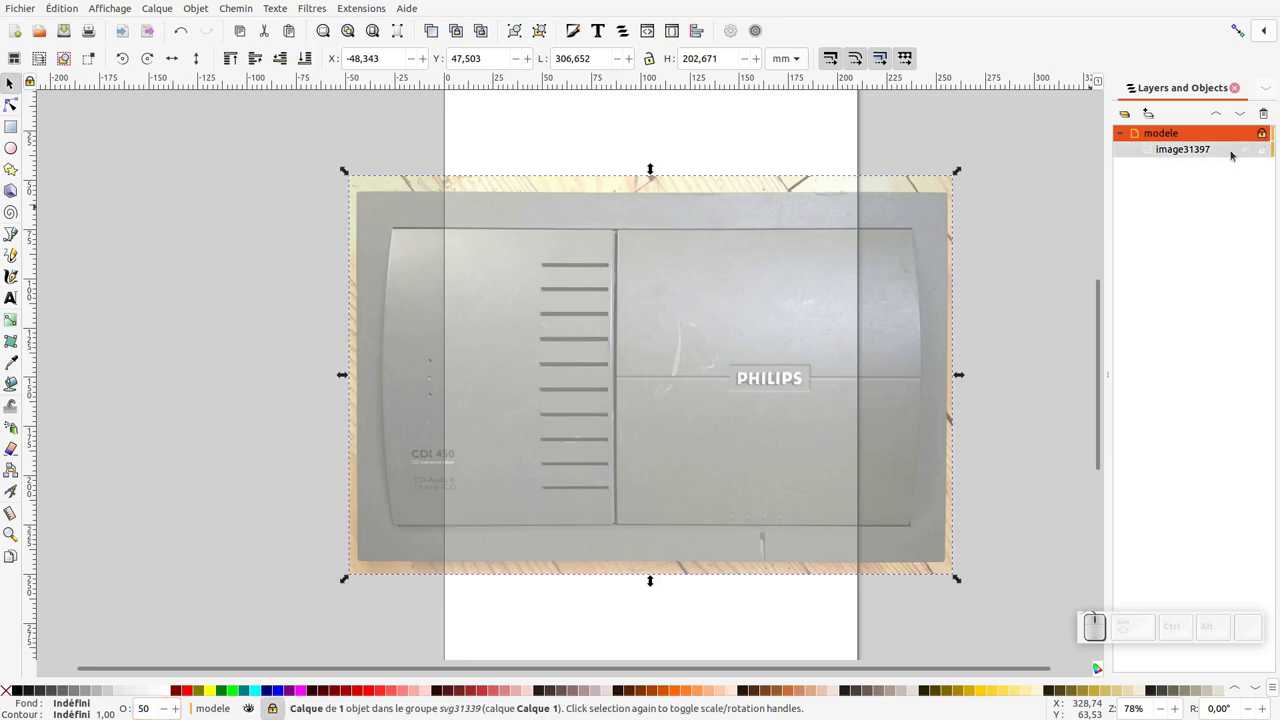
- Scale the photo down to the page width and lock the modele layer
click(649, 166)
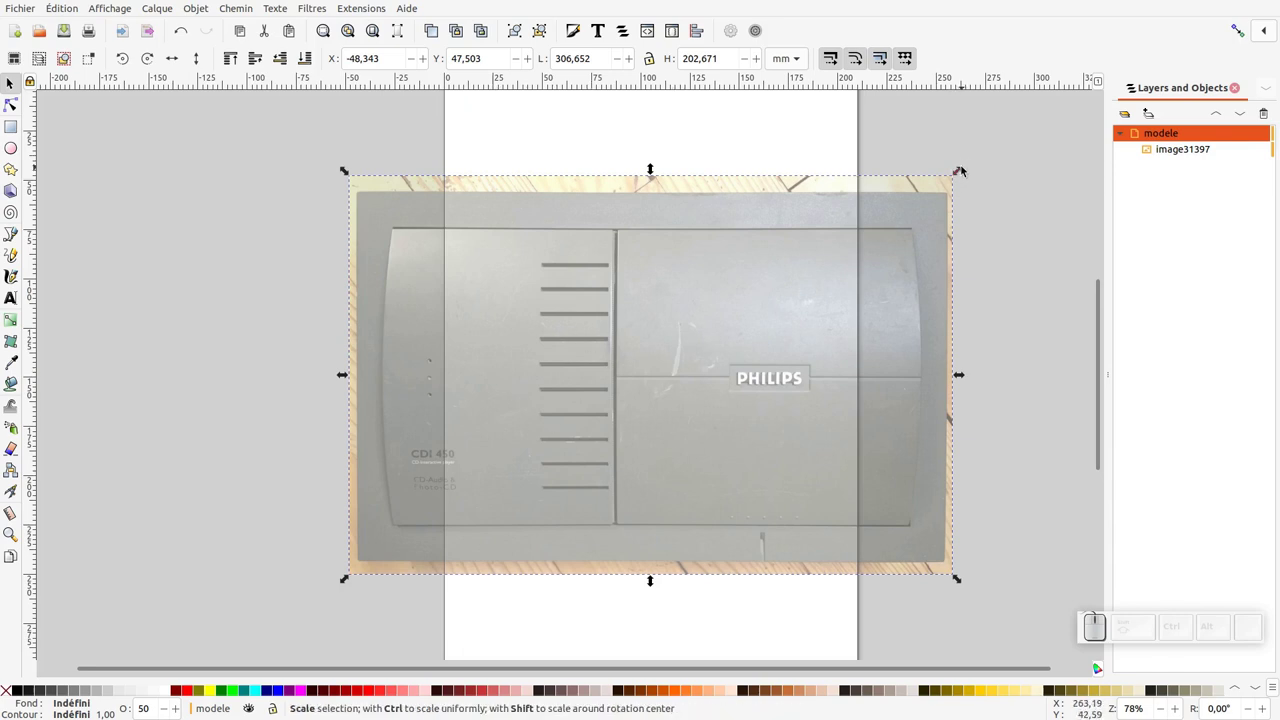
drag(963, 174, 884, 240)
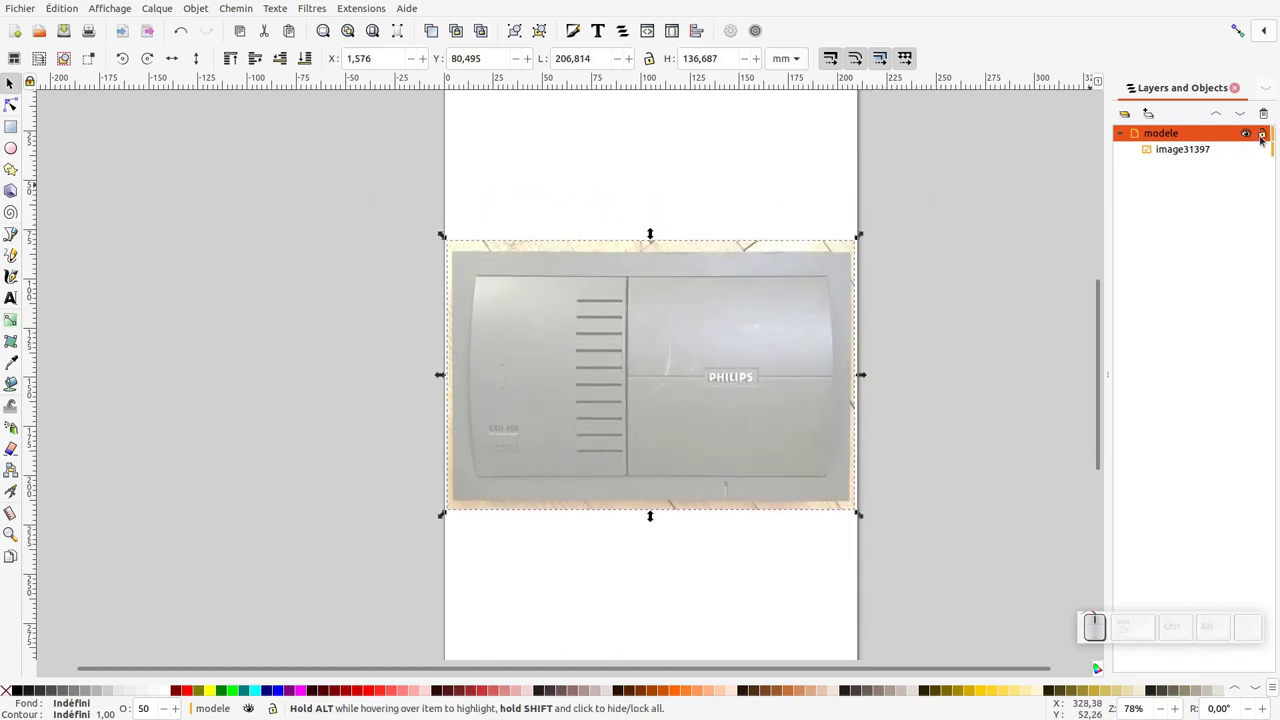
click(1264, 138)
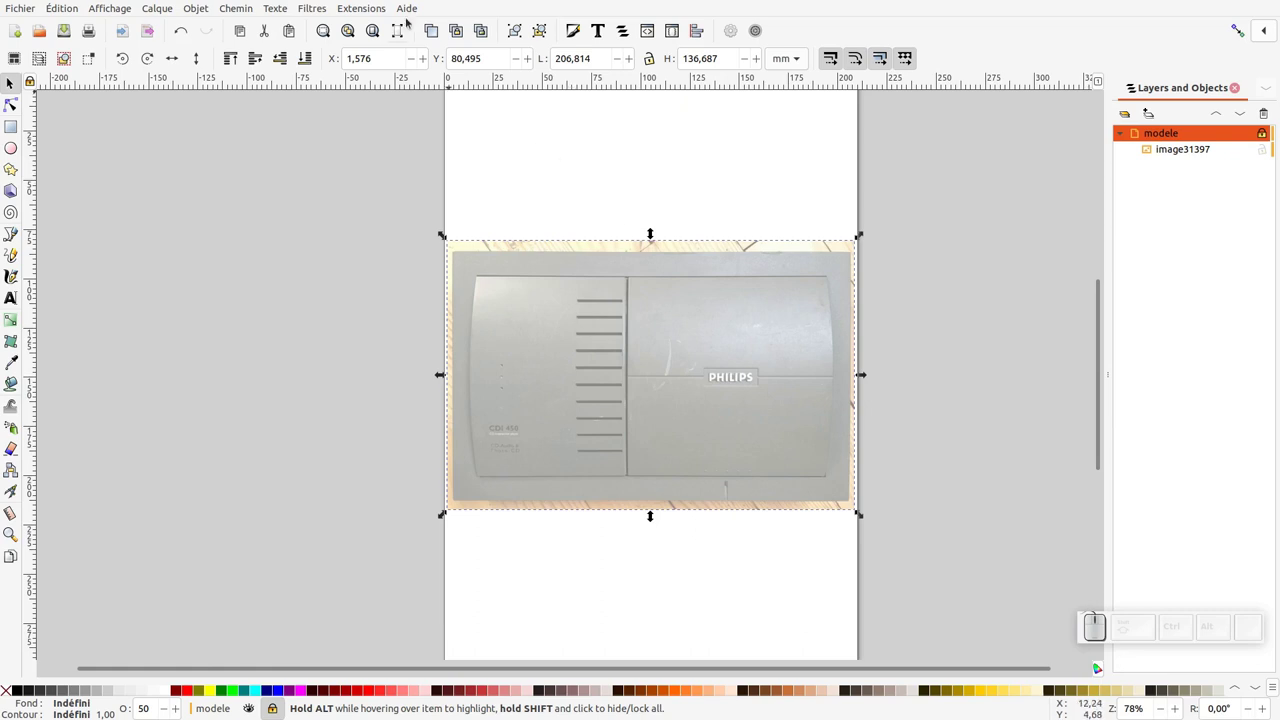
- Close the About window and add a new layer named 'illus' above modele
click(420, 32)
click(434, 232)
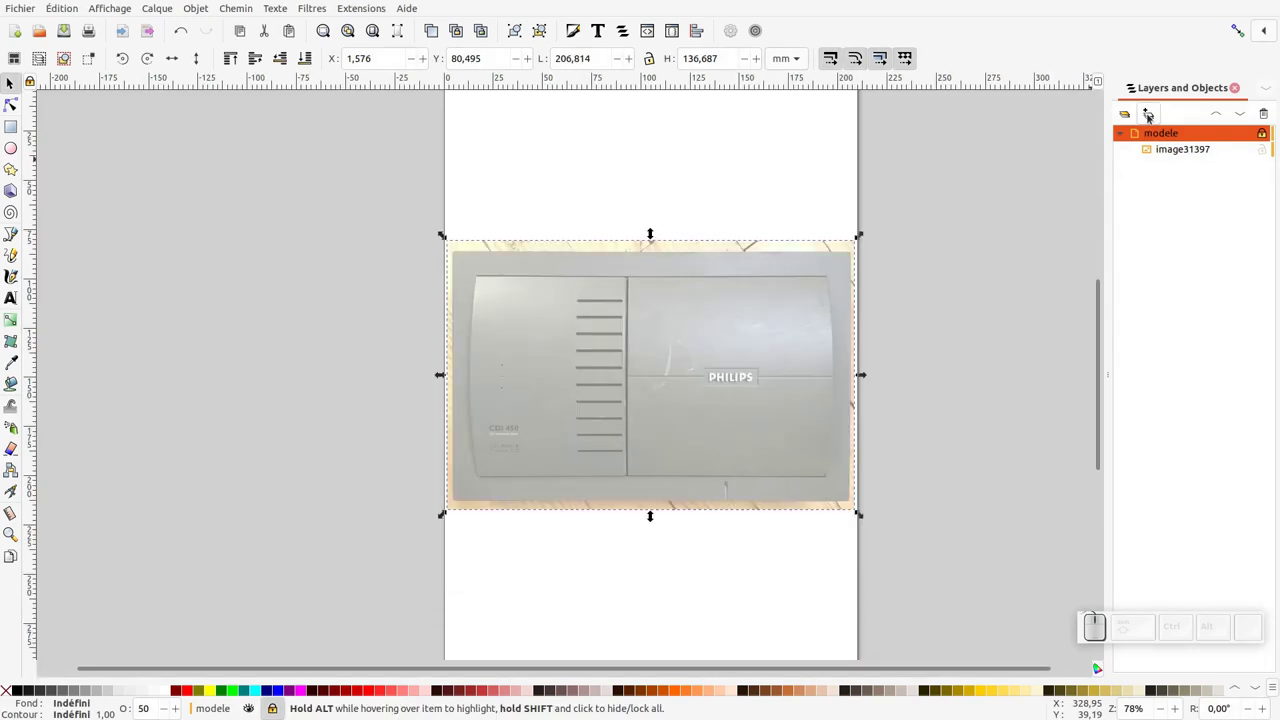
click(1150, 118)
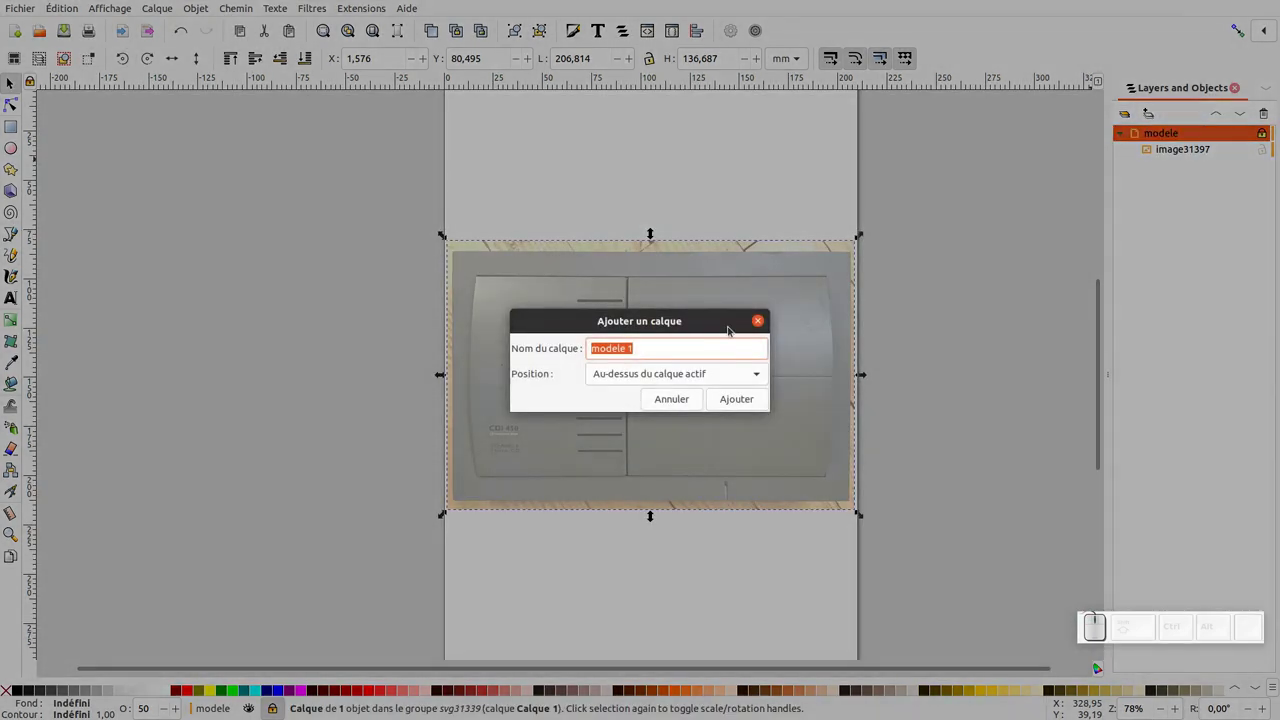
key(l)
key(u)
click(865, 374)
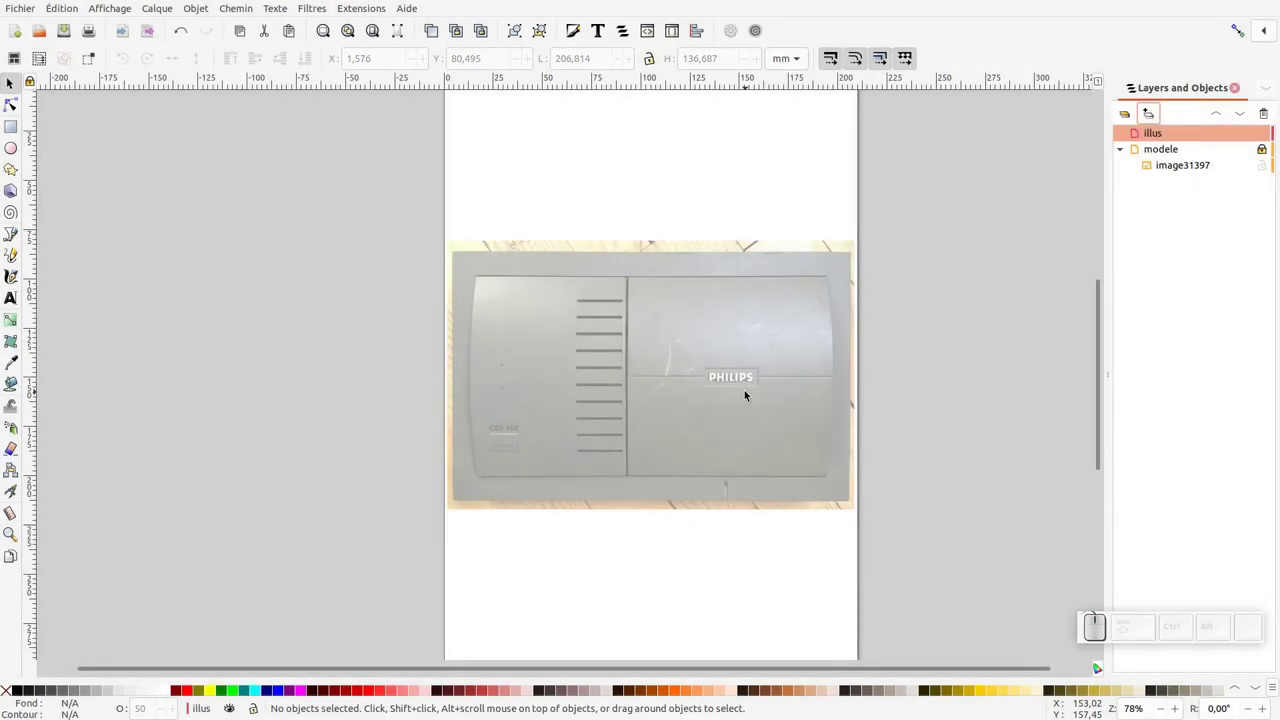
- Zoom in on the reference photo to prepare for tracing
key(KP_Add)
key(KP_Subtract)
click(810, 380)
click(722, 384)
click(630, 392)
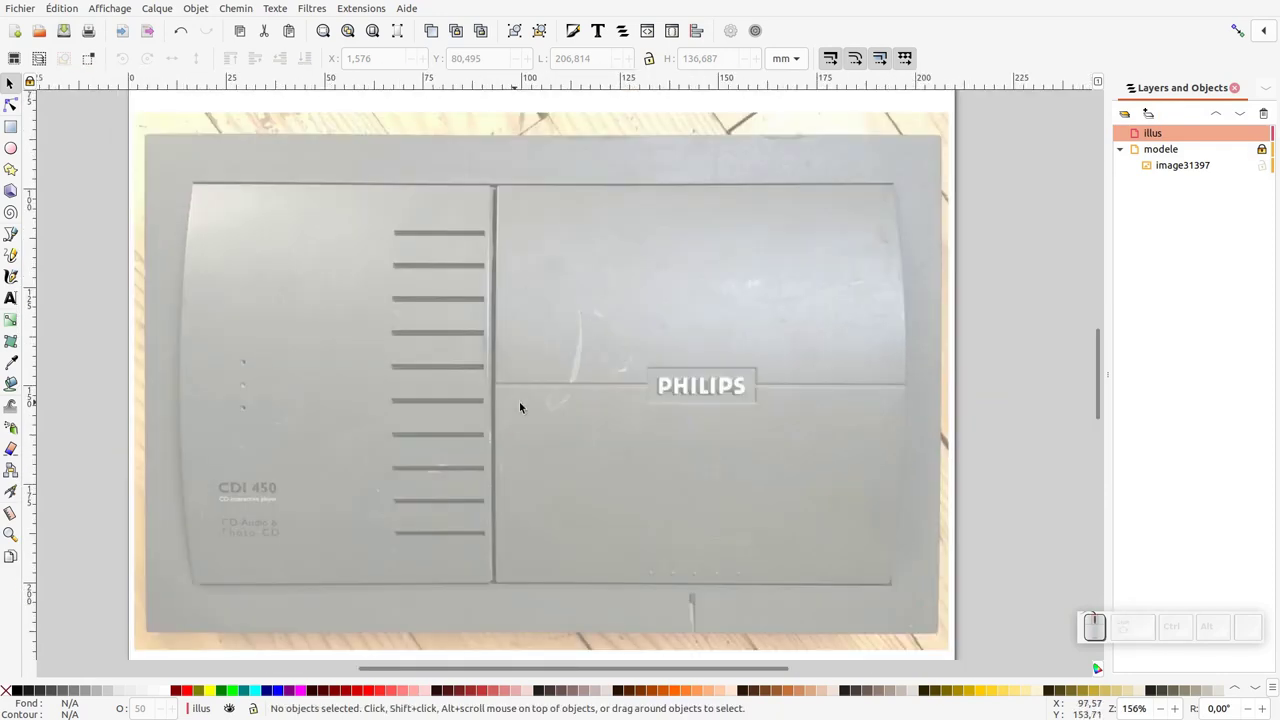
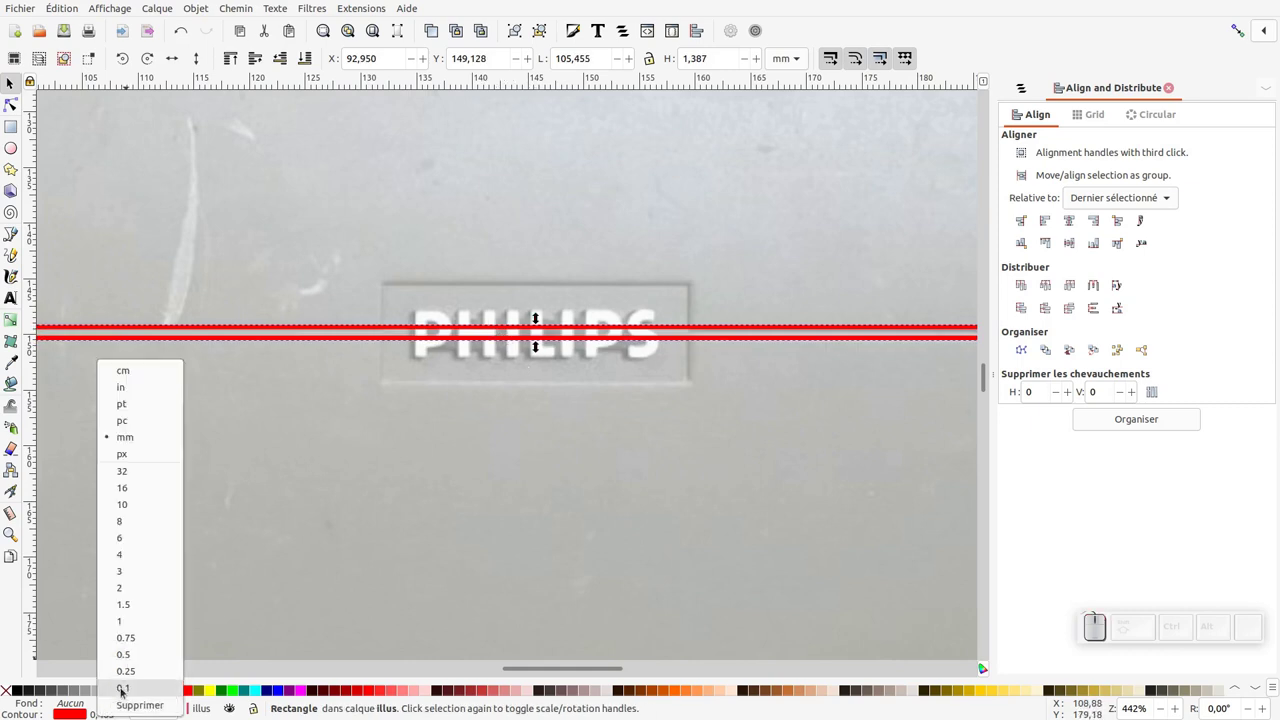
- Flatten the seam strip into a hairline with a 0.1 outline width
drag(148, 672, 527, 384)
click(541, 346)
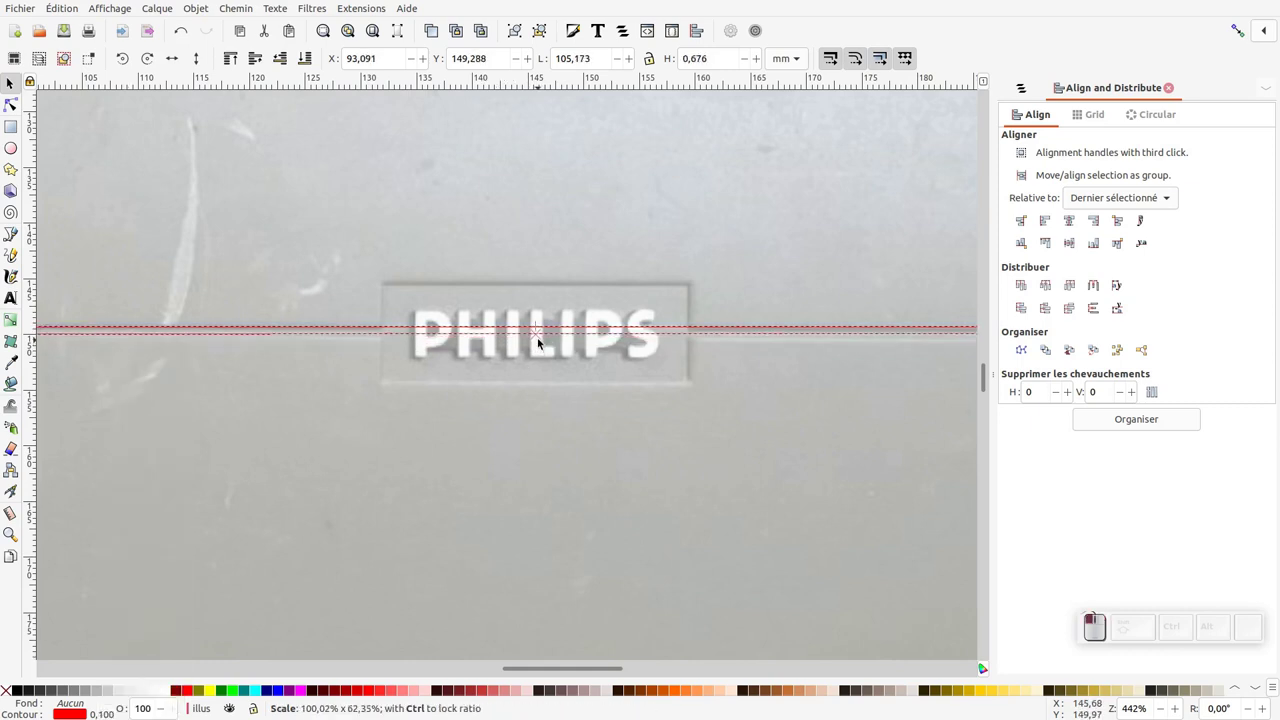
middle_click(697, 415)
key(KP_Subtract)
- Pan to the right panel and draw a rectangle around the PHILIPS badge
middle_click(411, 362)
middle_click(411, 366)
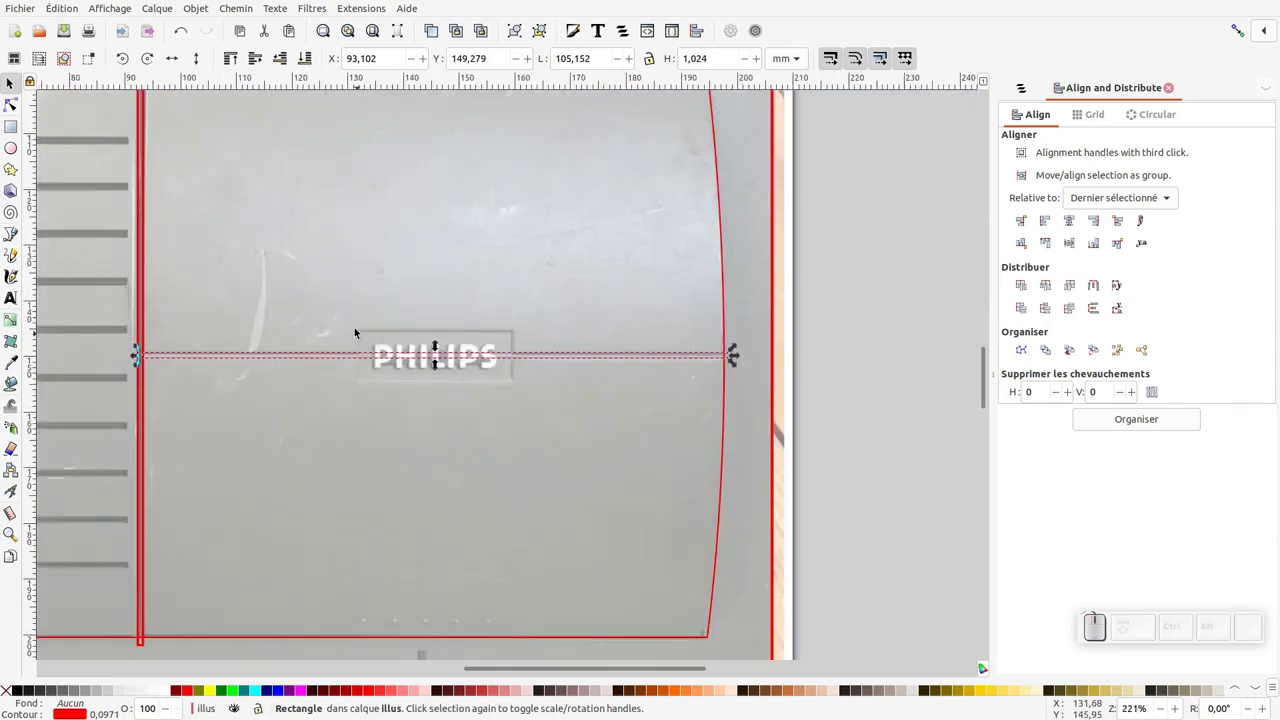
click(10, 82)
click(12, 79)
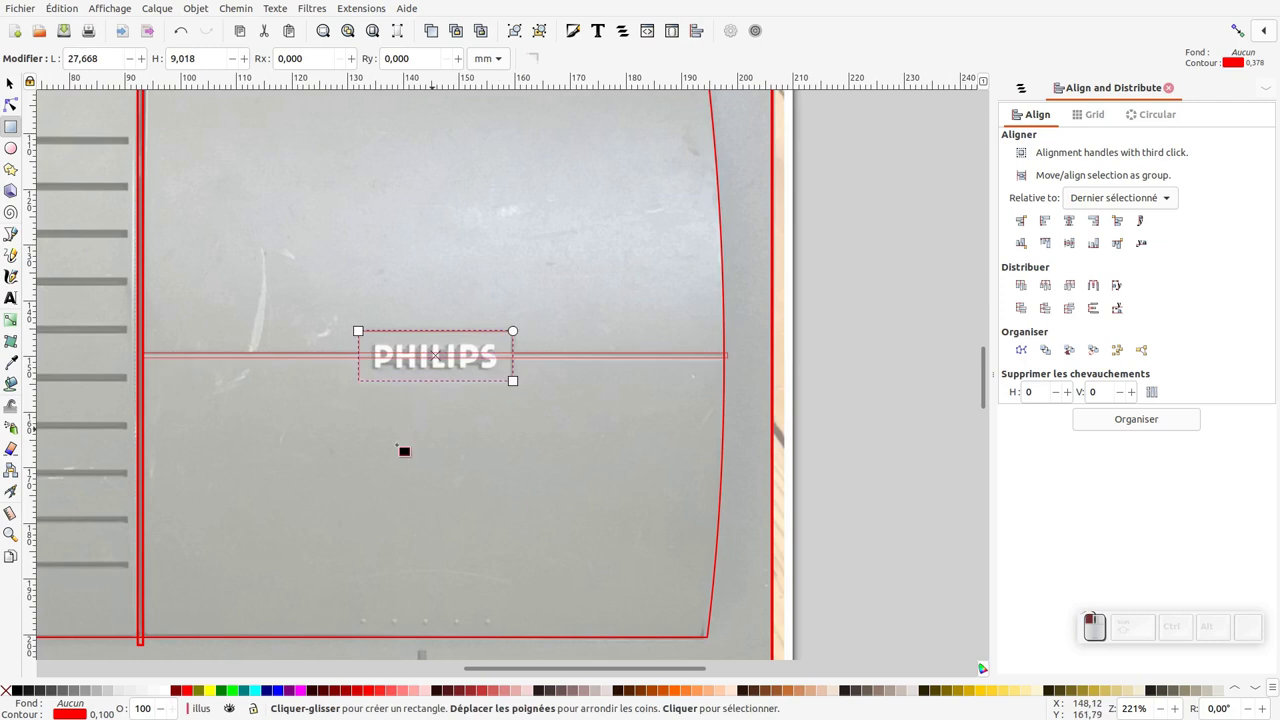
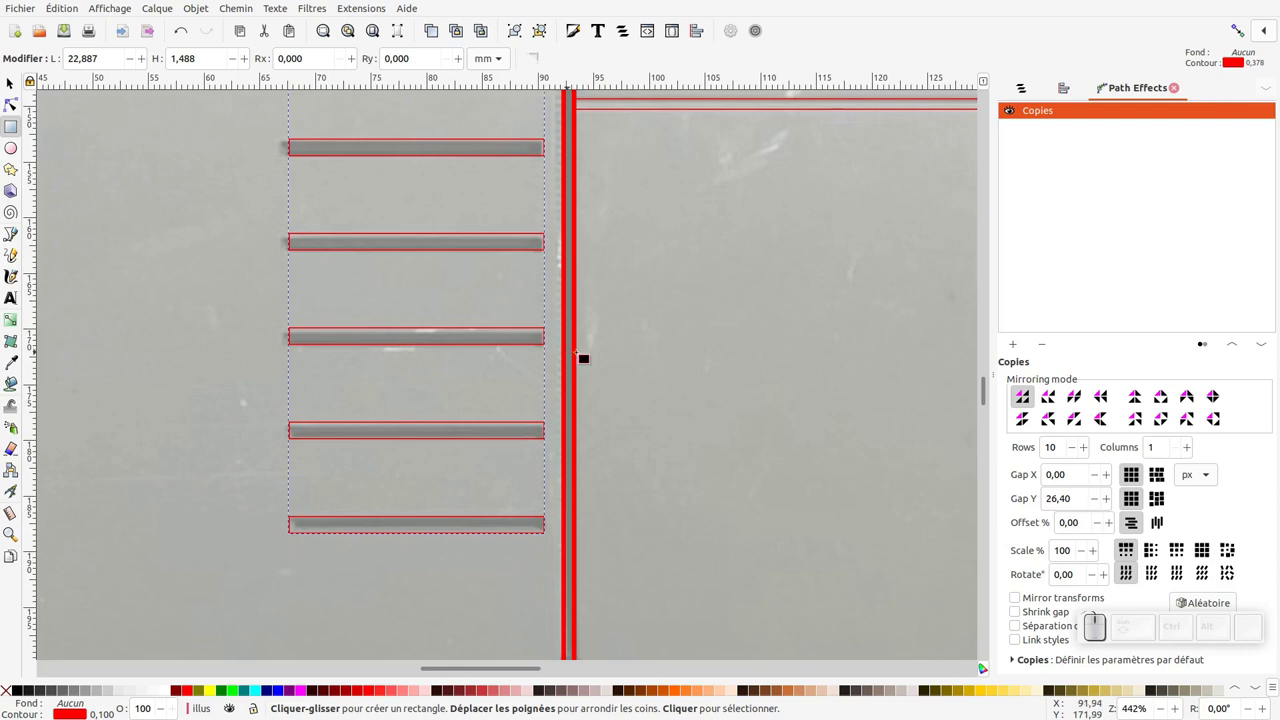
- Draw a small circle over the top indicator dot on the left panel
click(12, 79)
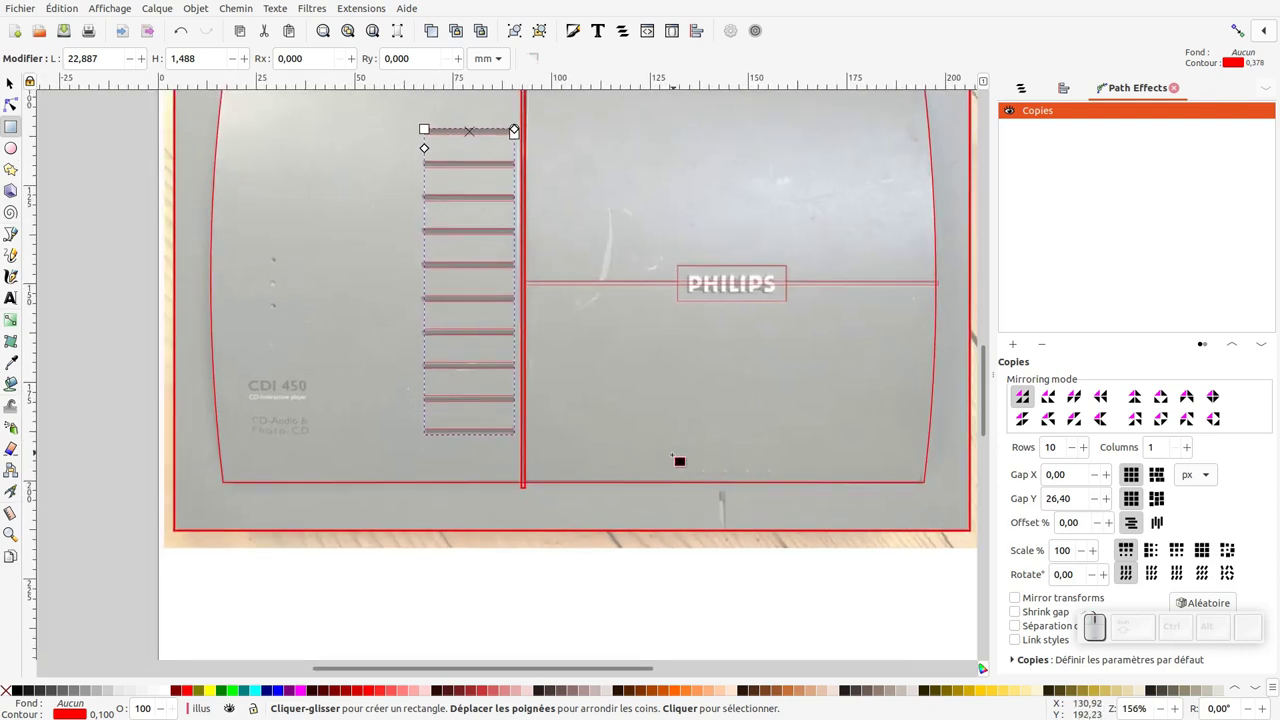
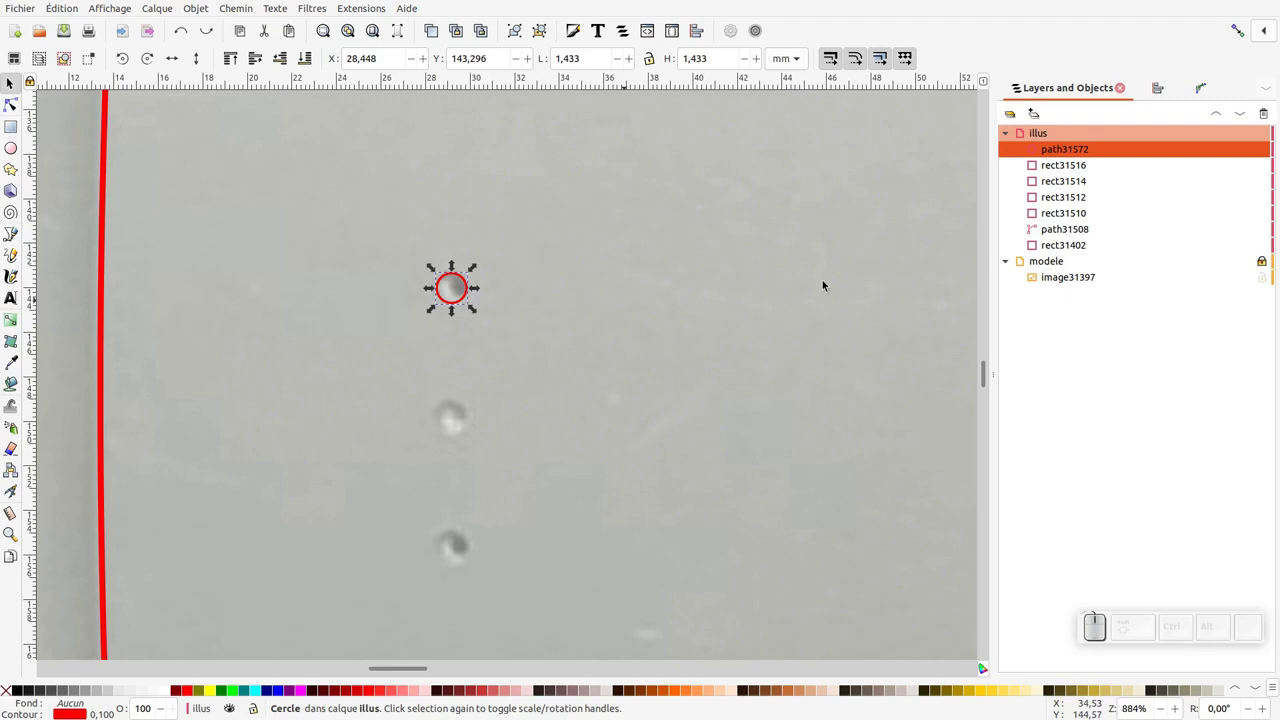
- Duplicate the dot circle (Ctrl+D) and move the copy onto the second dot
key(ctrl+d)
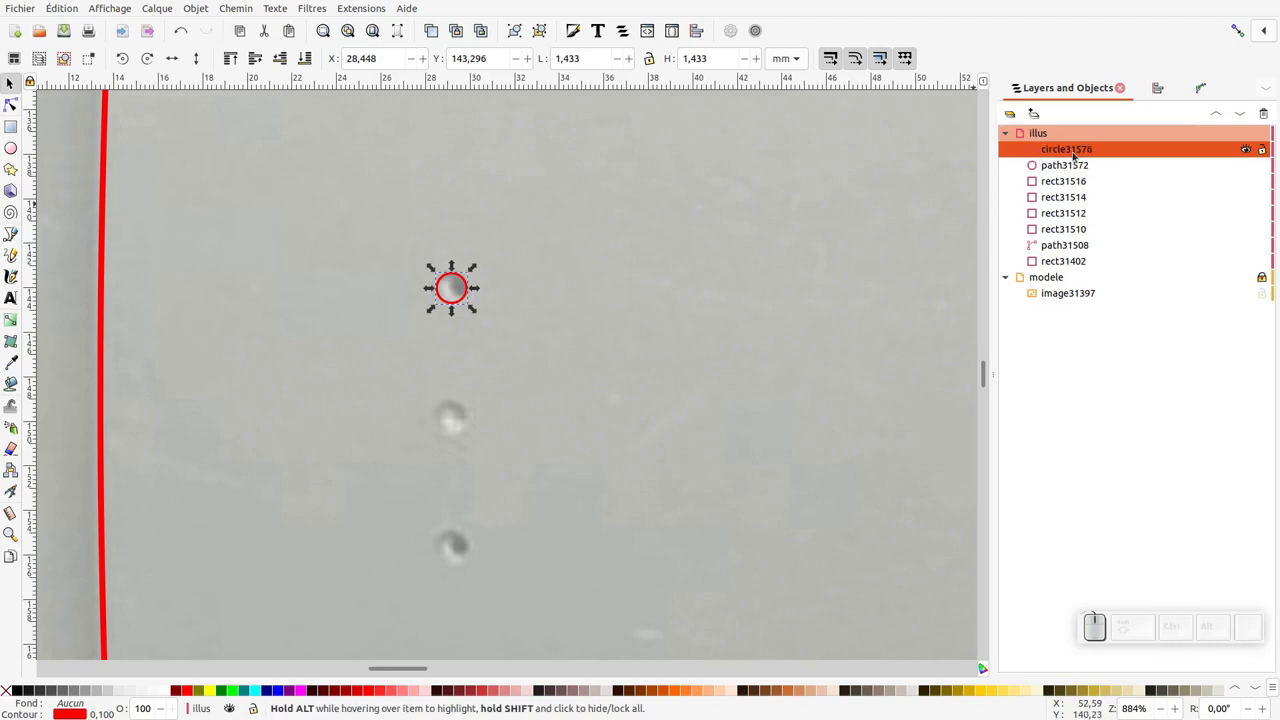
drag(469, 285, 492, 496)
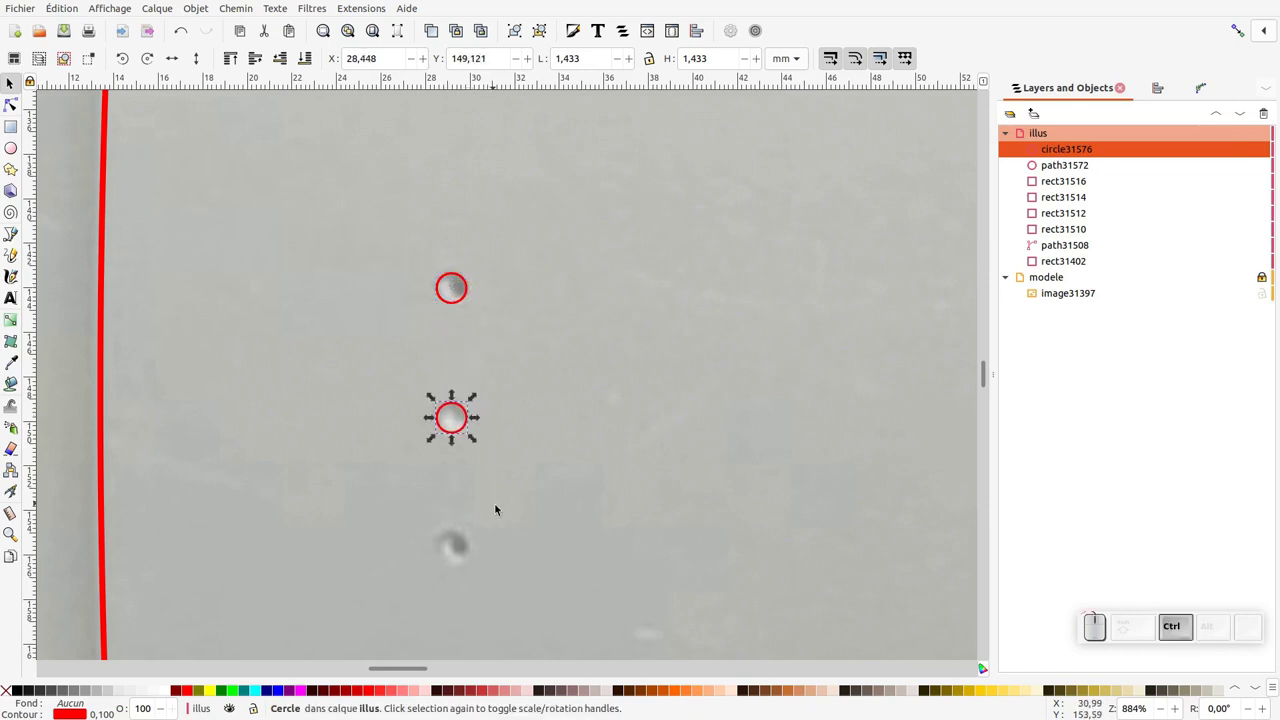
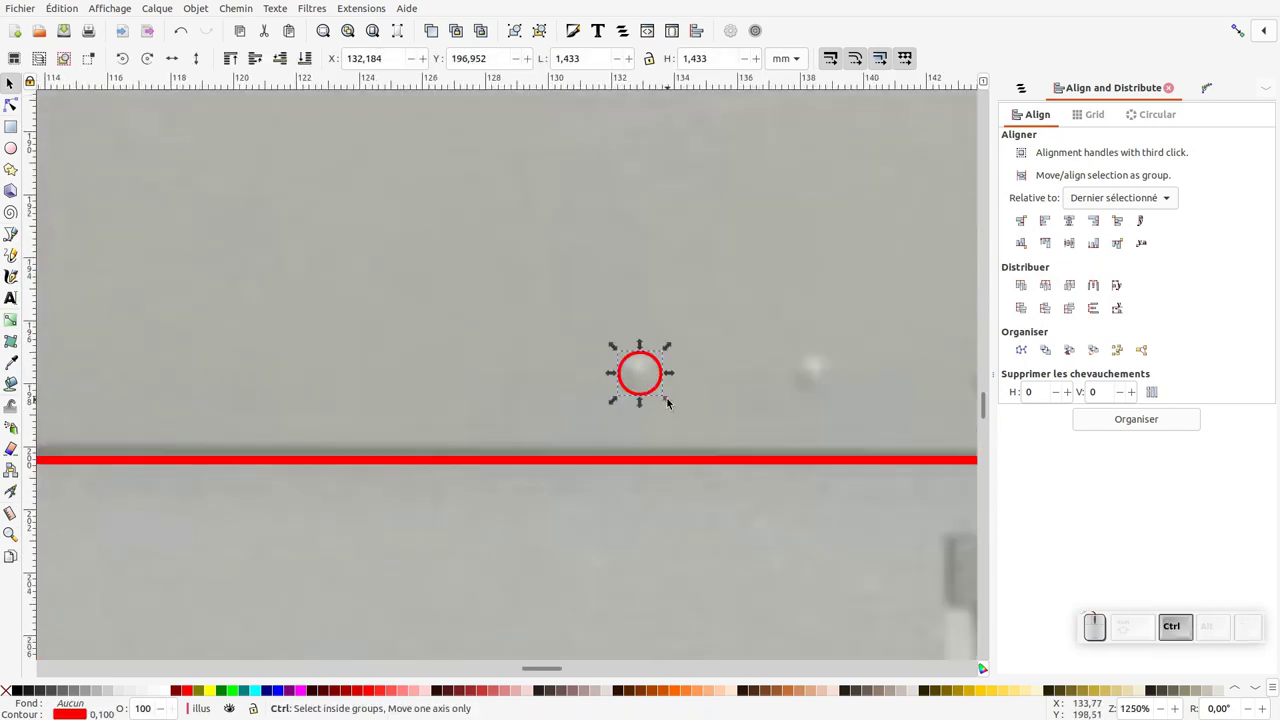
- Shrink the circle to match the bottom dot, then start an import from the File menu
drag(673, 406, 678, 402)
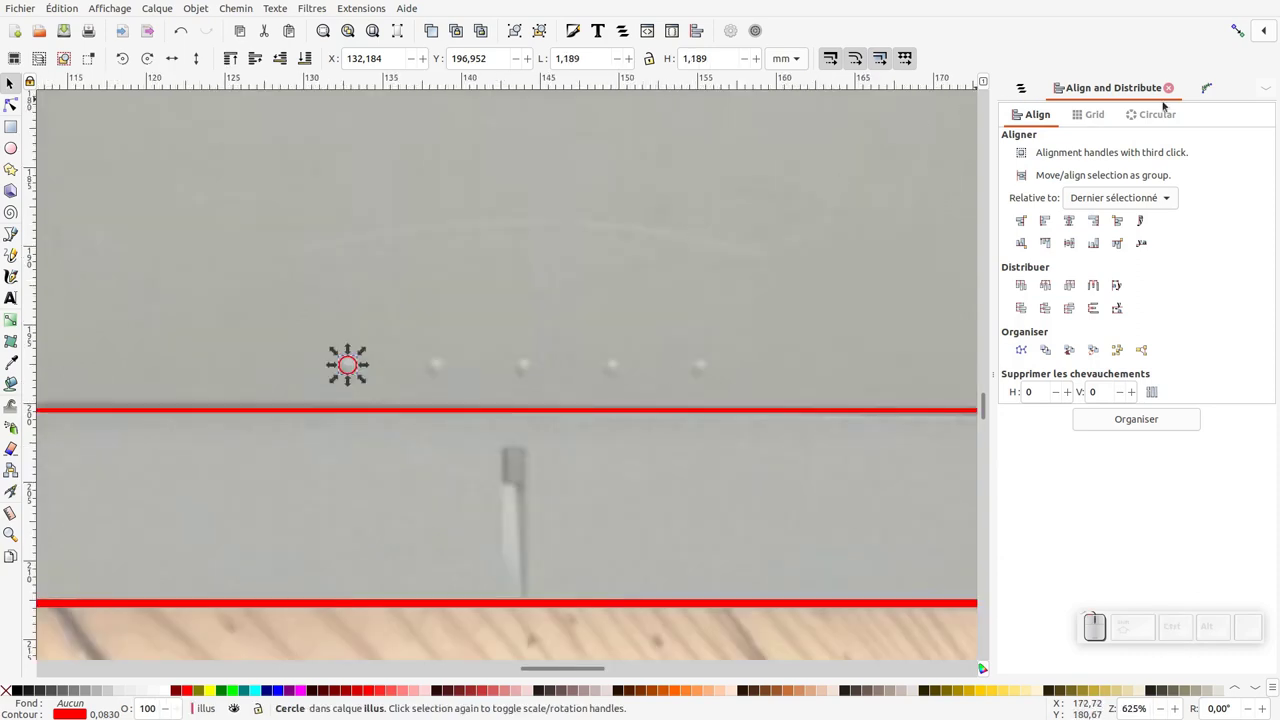
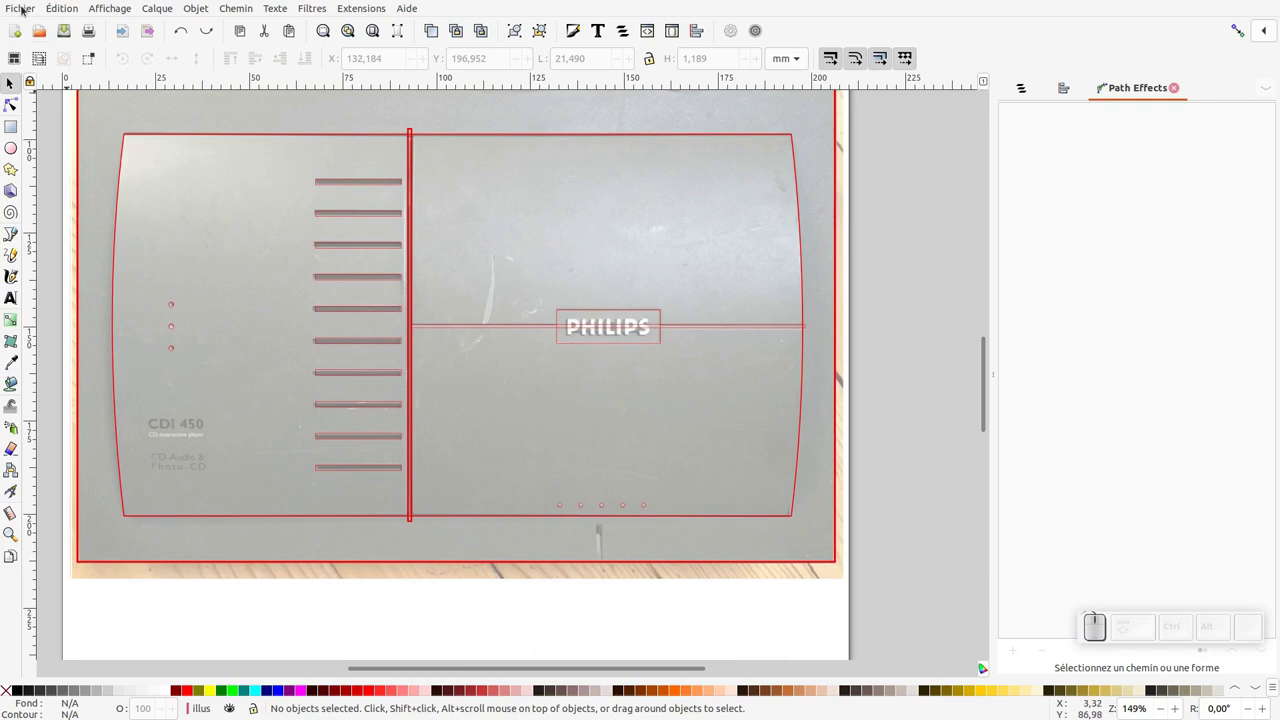
click(28, 10)
- Browse the Desktop folder containing modele_logo.svg in the import dialog
click(48, 179)
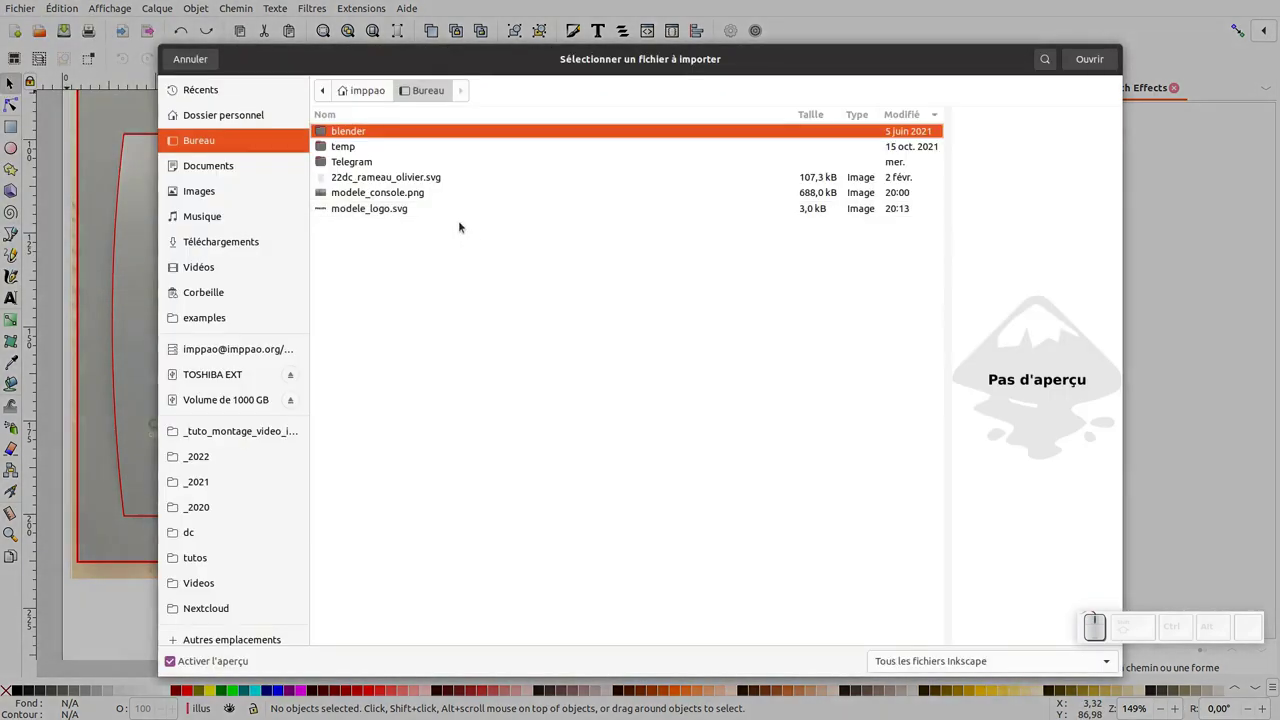
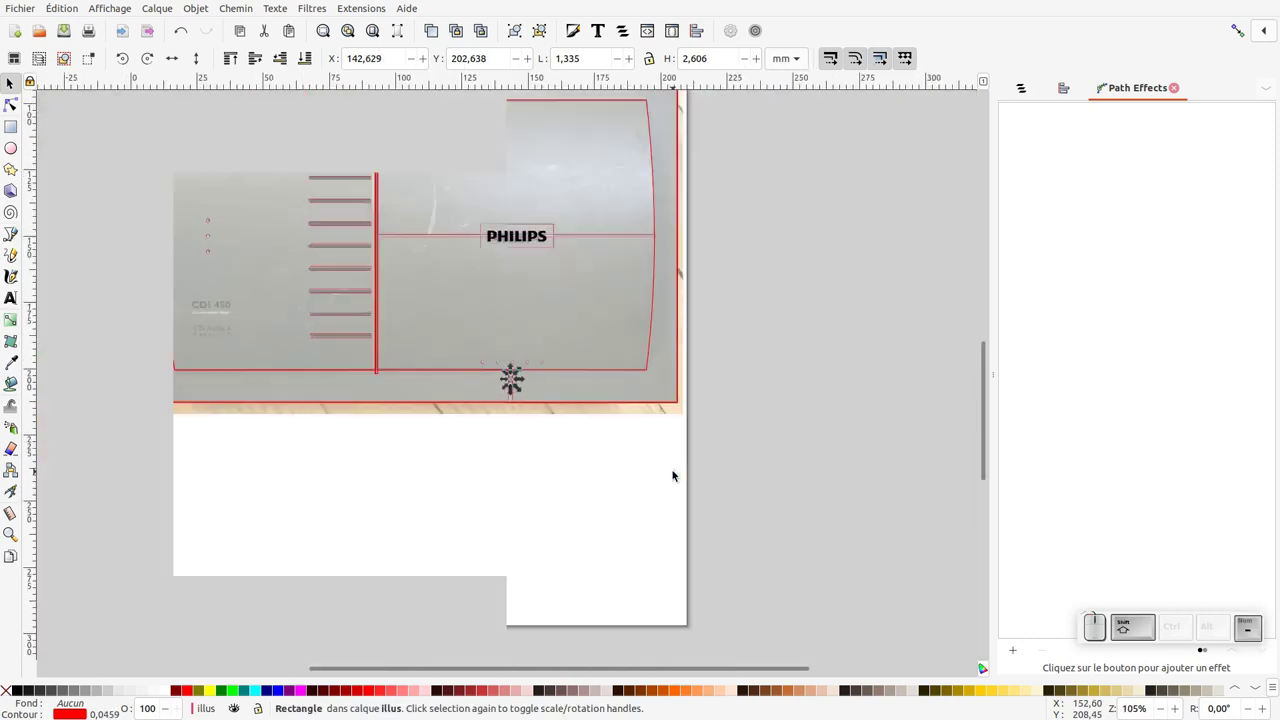
- Select all traced outlines plus the divider strip and move them below the photo
click(688, 469)
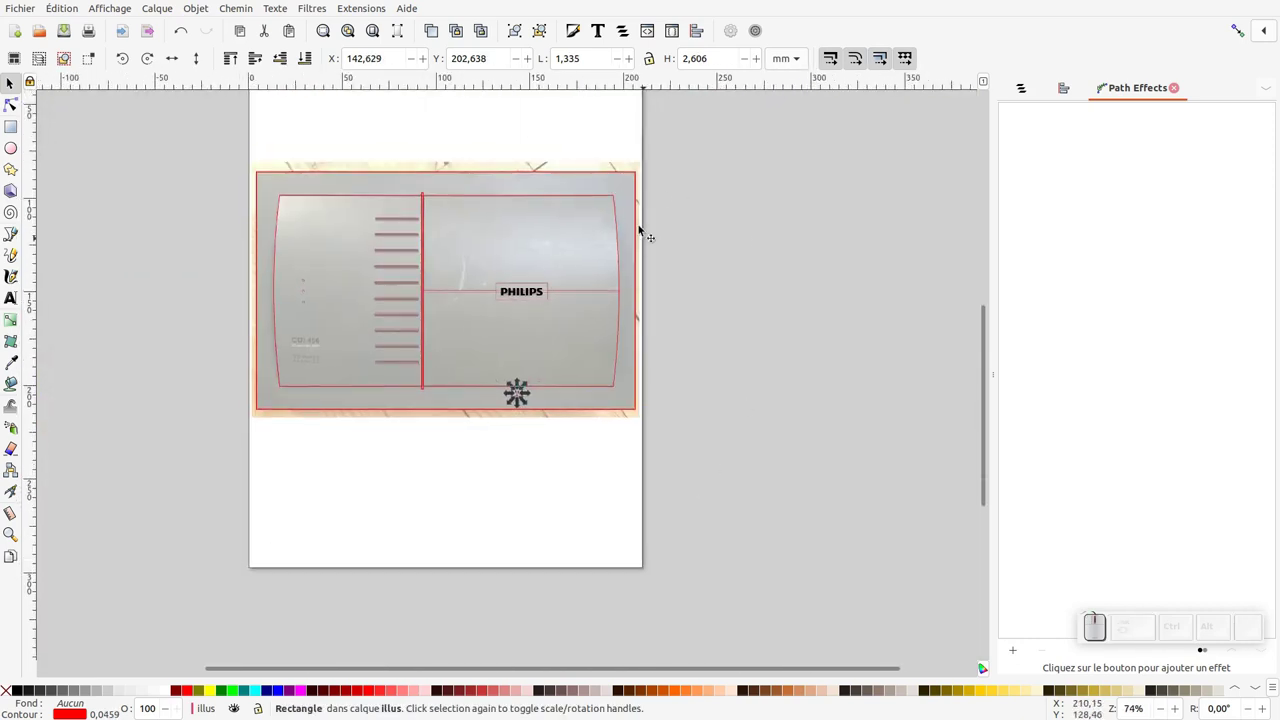
drag(604, 223, 278, 452)
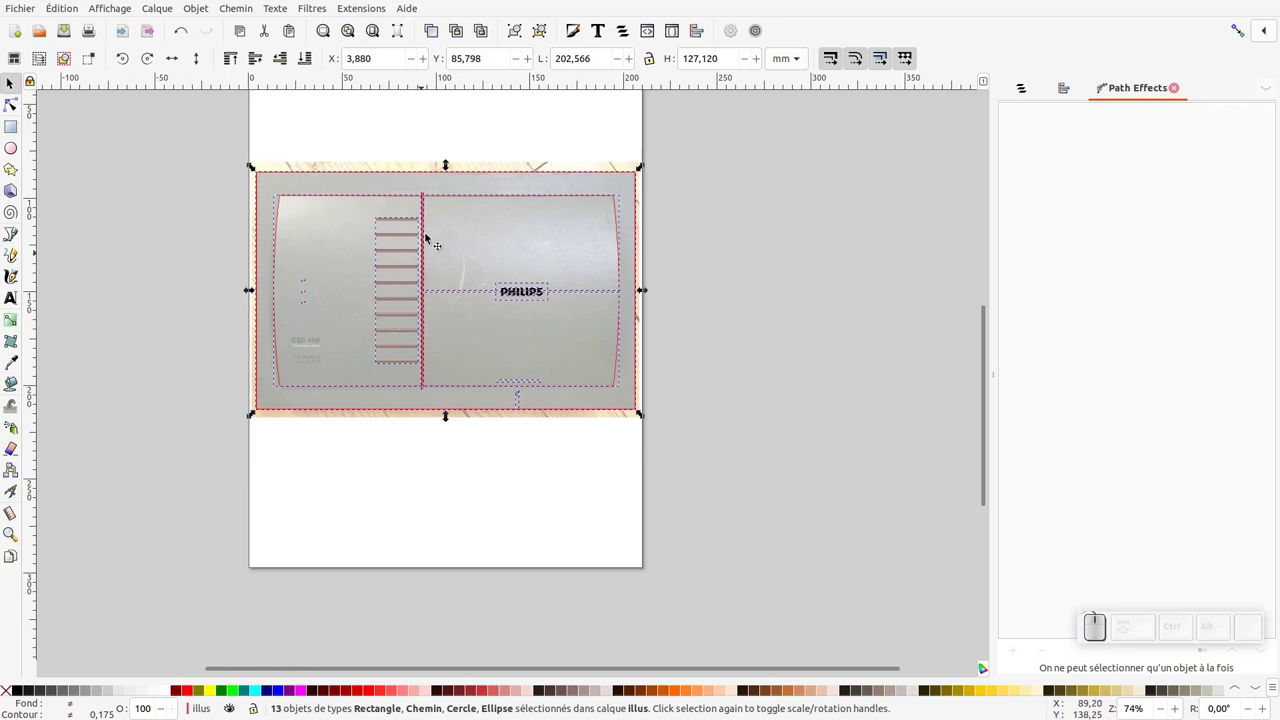
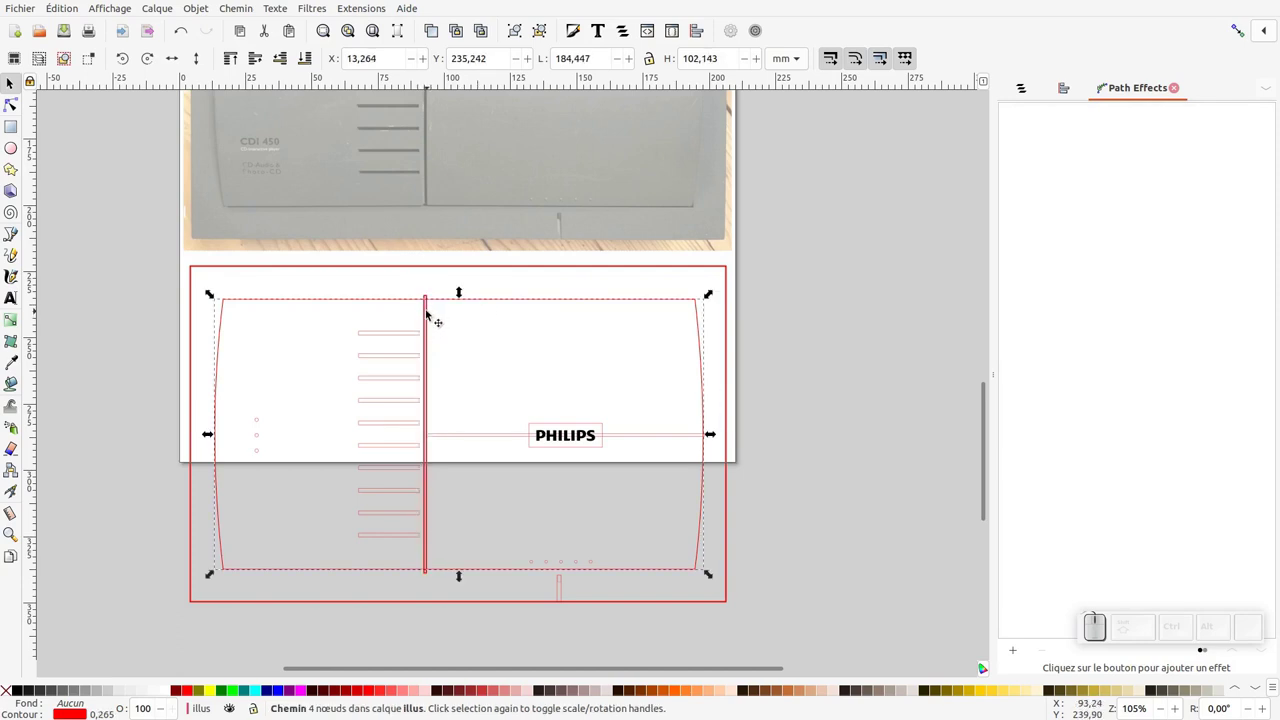
click(435, 317)
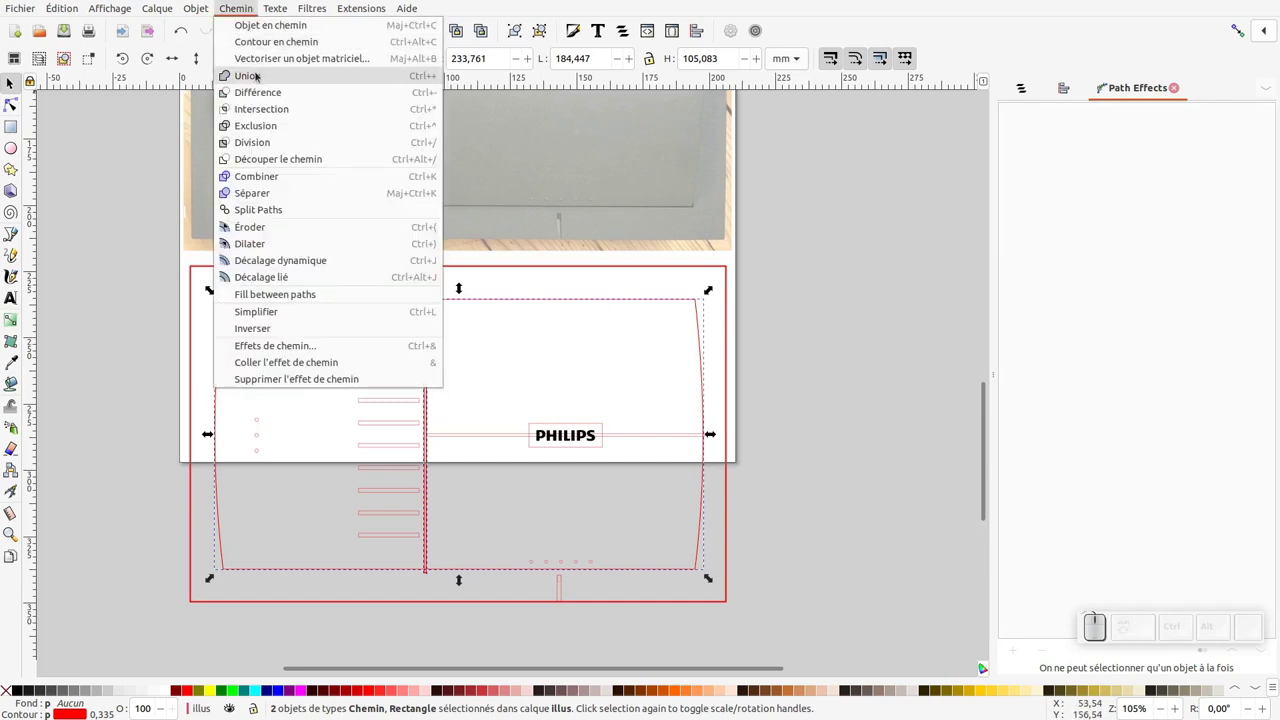
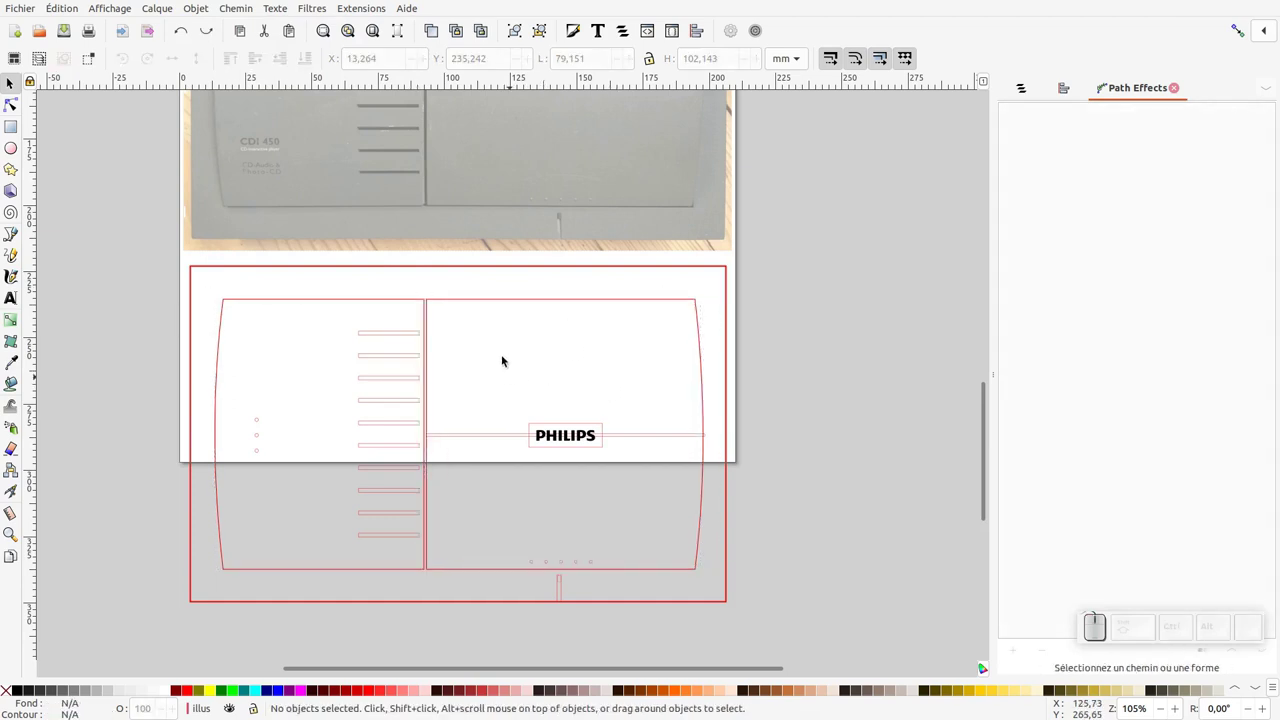
- Unite the left panel with the divider strip via Path > Union
click(396, 192)
click(434, 174)
click(426, 446)
click(17, 131)
click(10, 82)
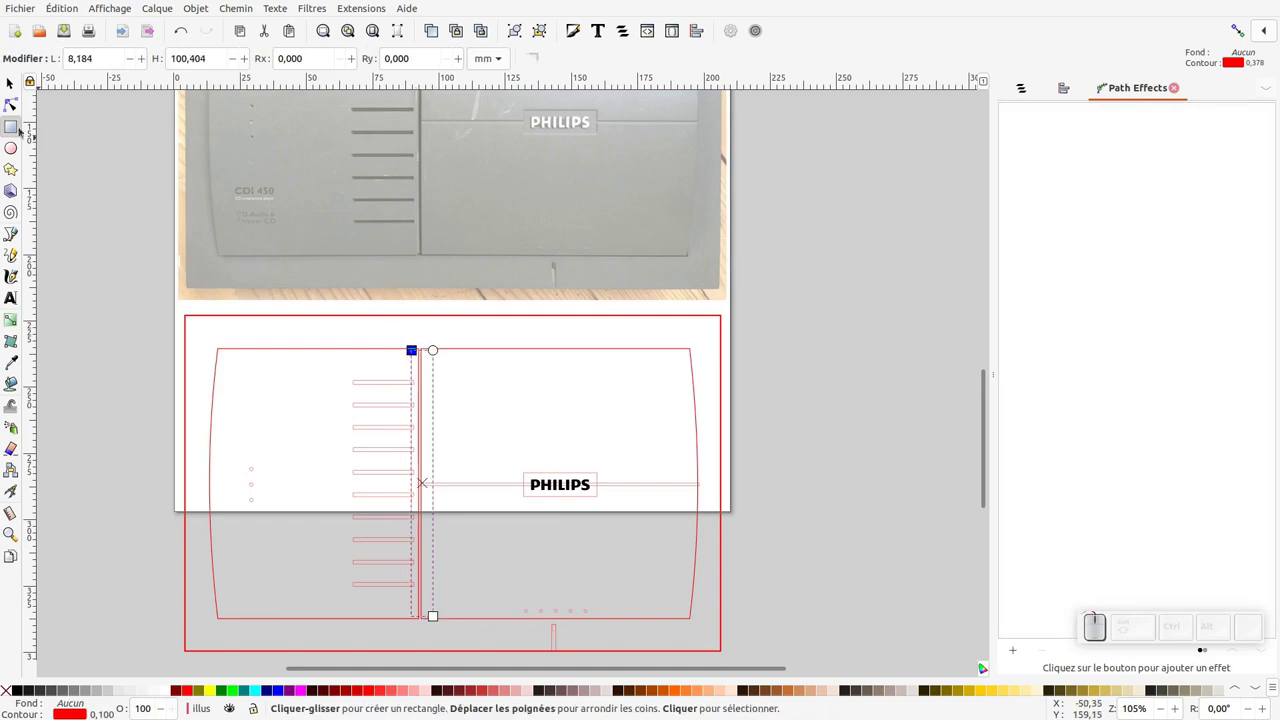
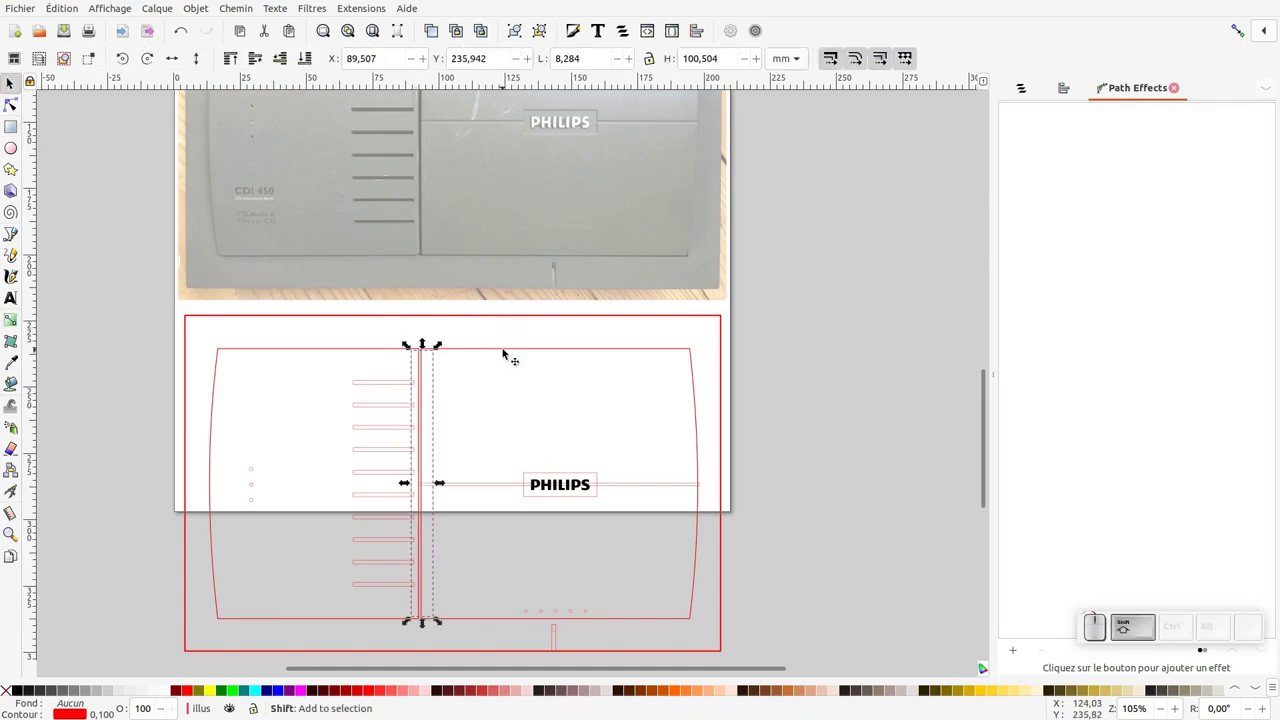
- Add the right panel shape to the selection alongside the left panel
click(508, 350)
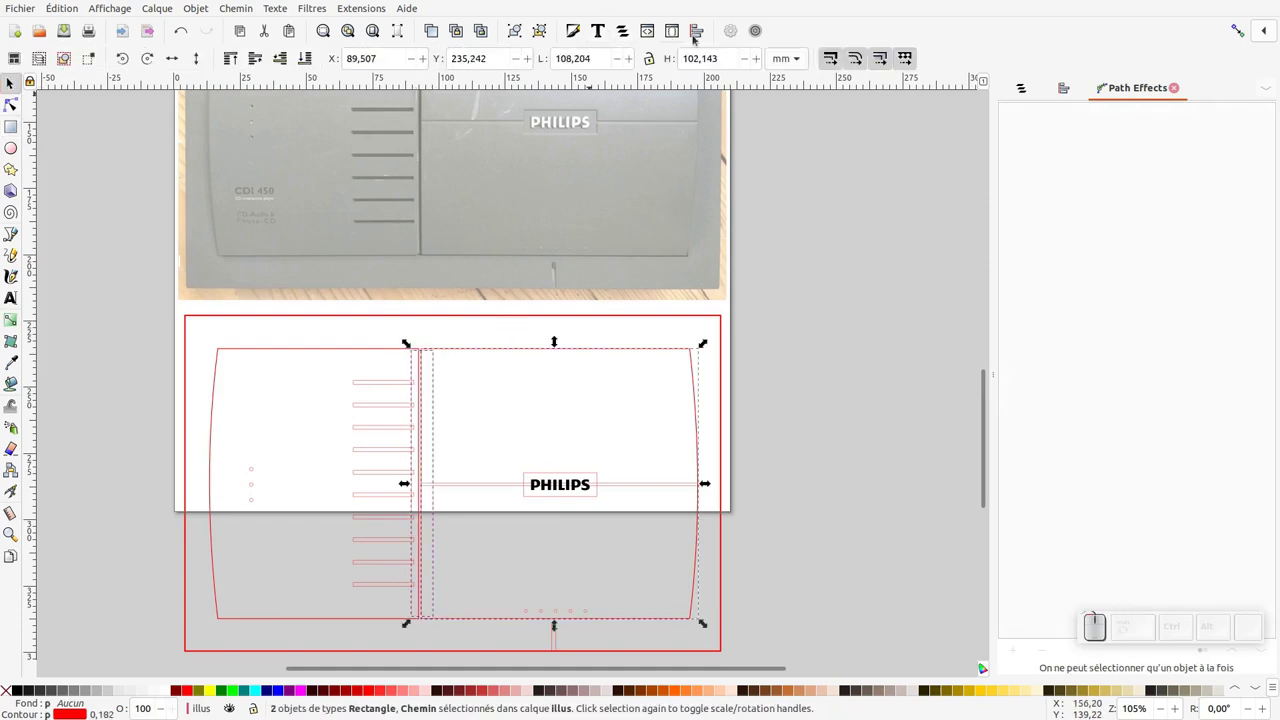
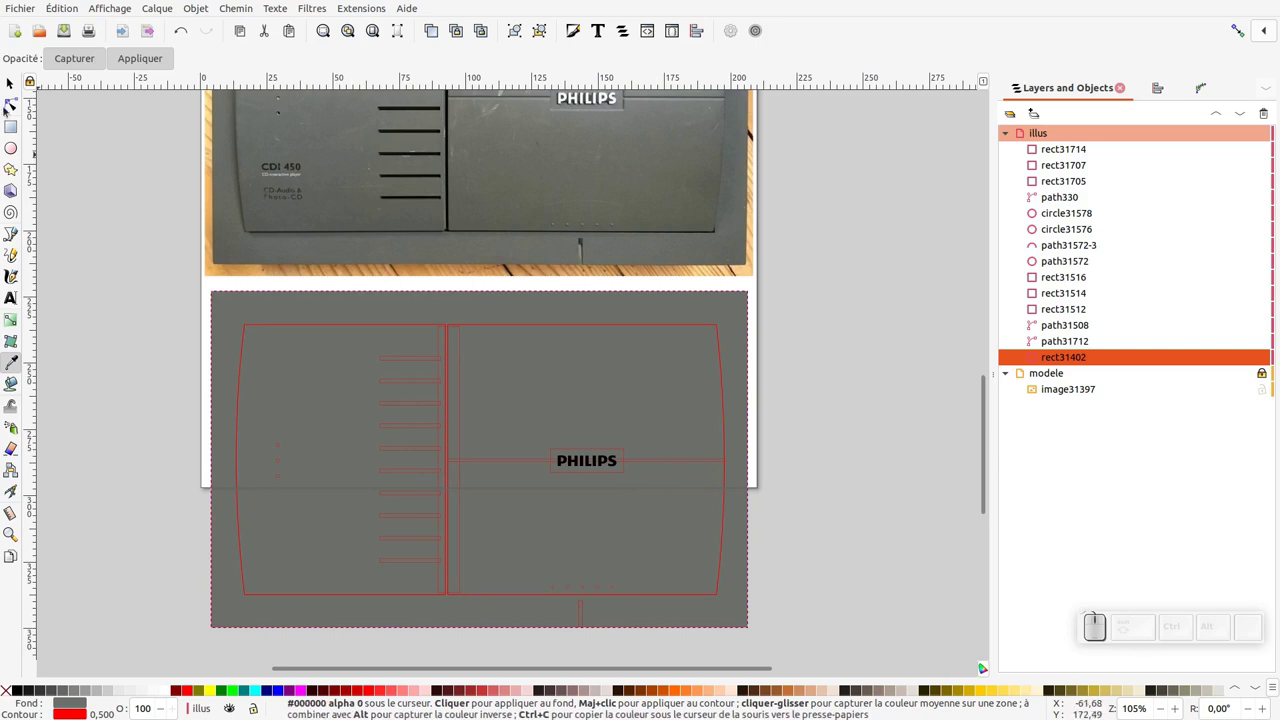
- Select the left and right panel shapes together, ready for a shared vertical gradient
click(26, 105)
middle_click(153, 313)
click(300, 374)
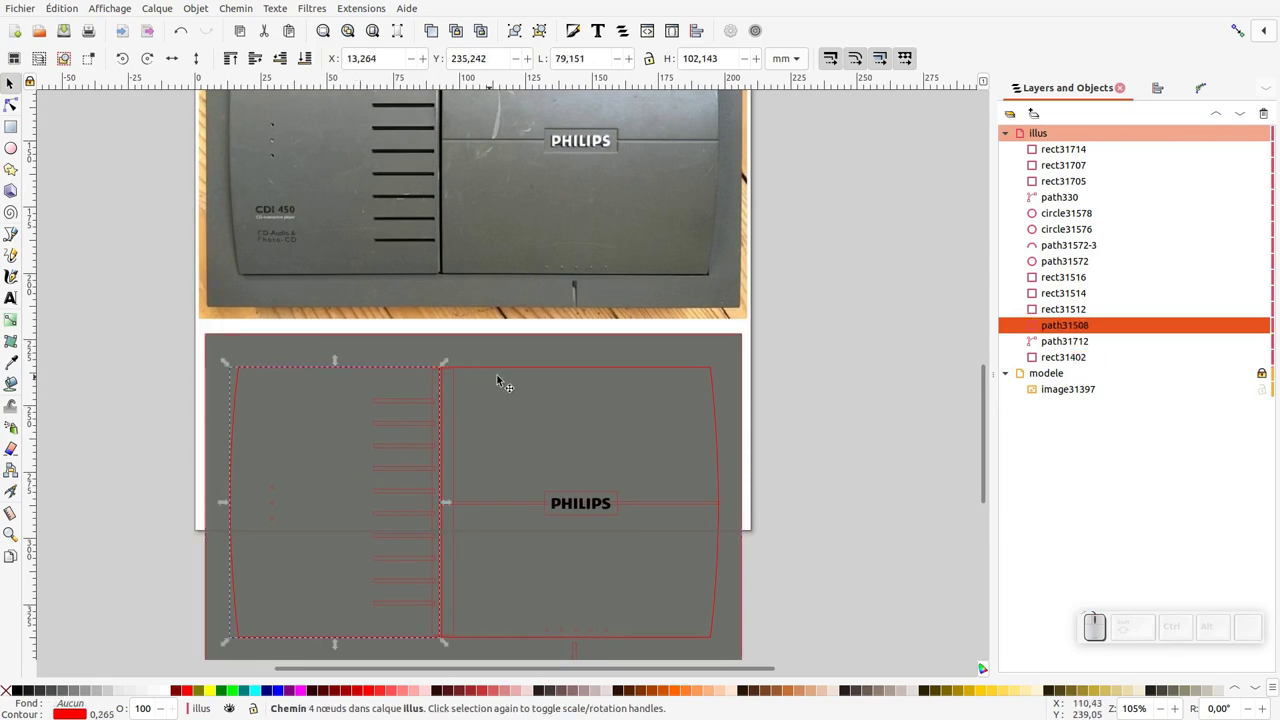
drag(521, 376, 526, 423)
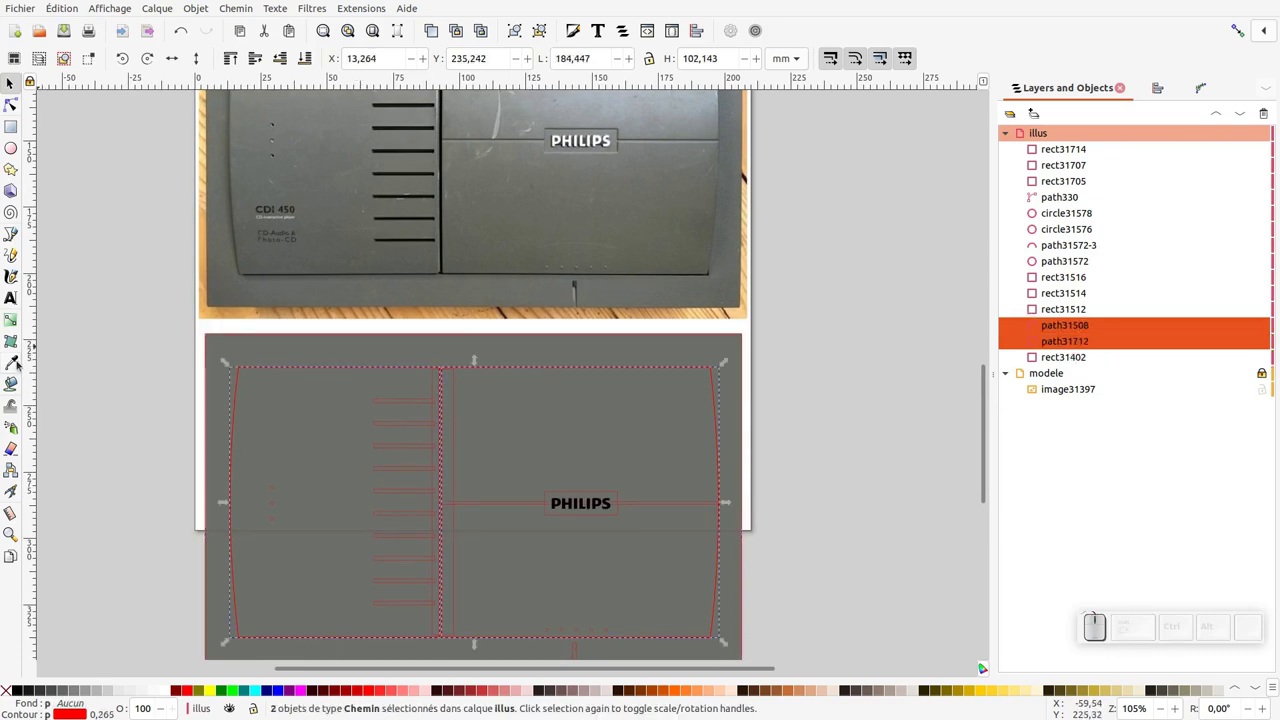
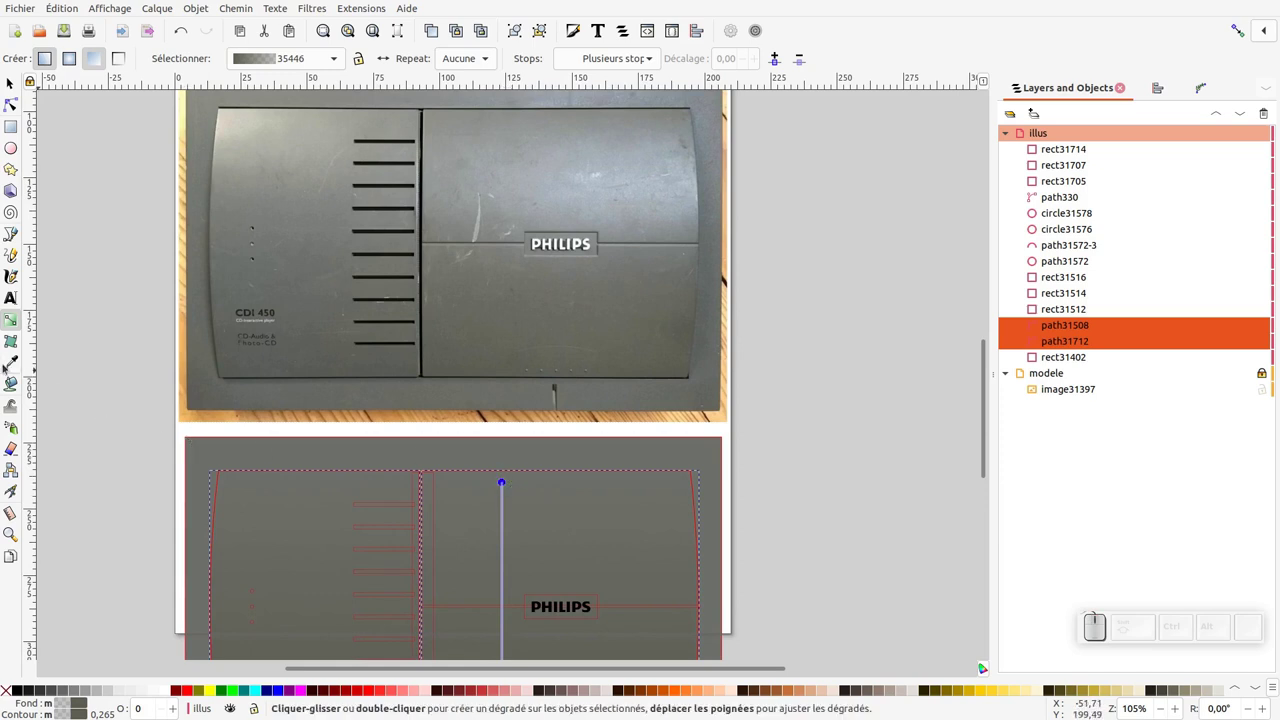
- Start the Dropper to sample light silvery-grey tones from the photo for the gradient stops
click(16, 362)
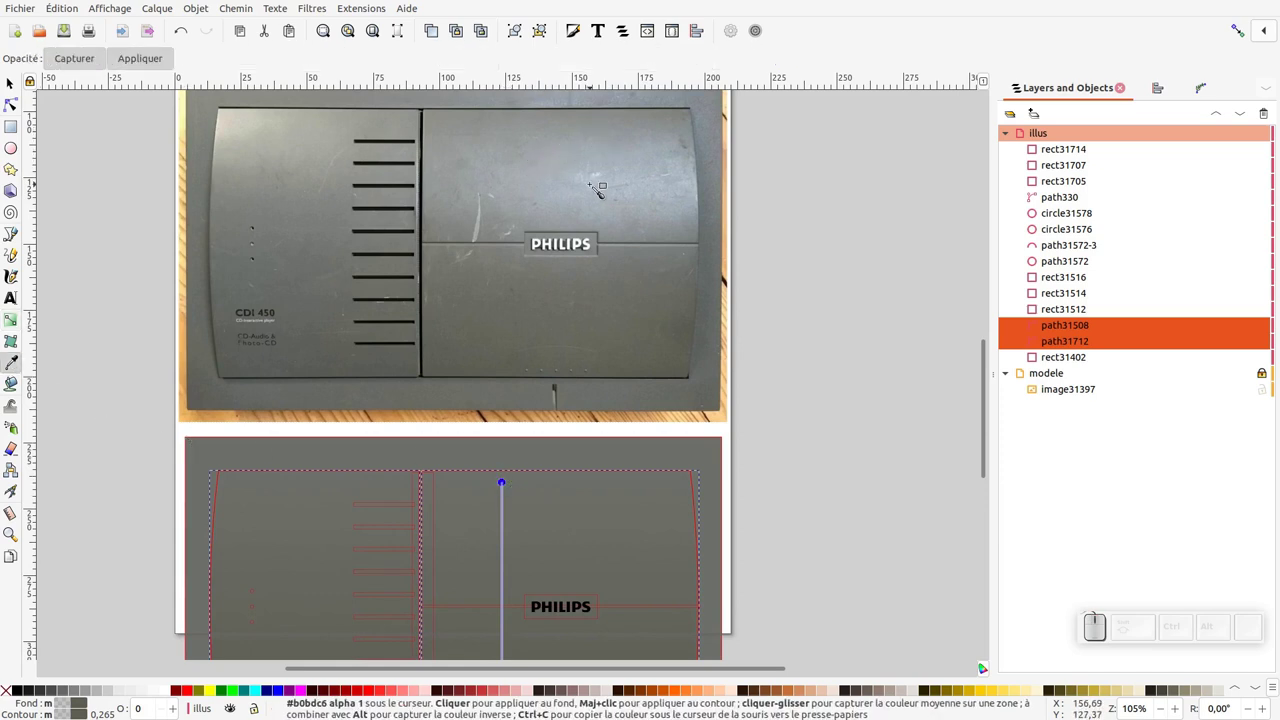
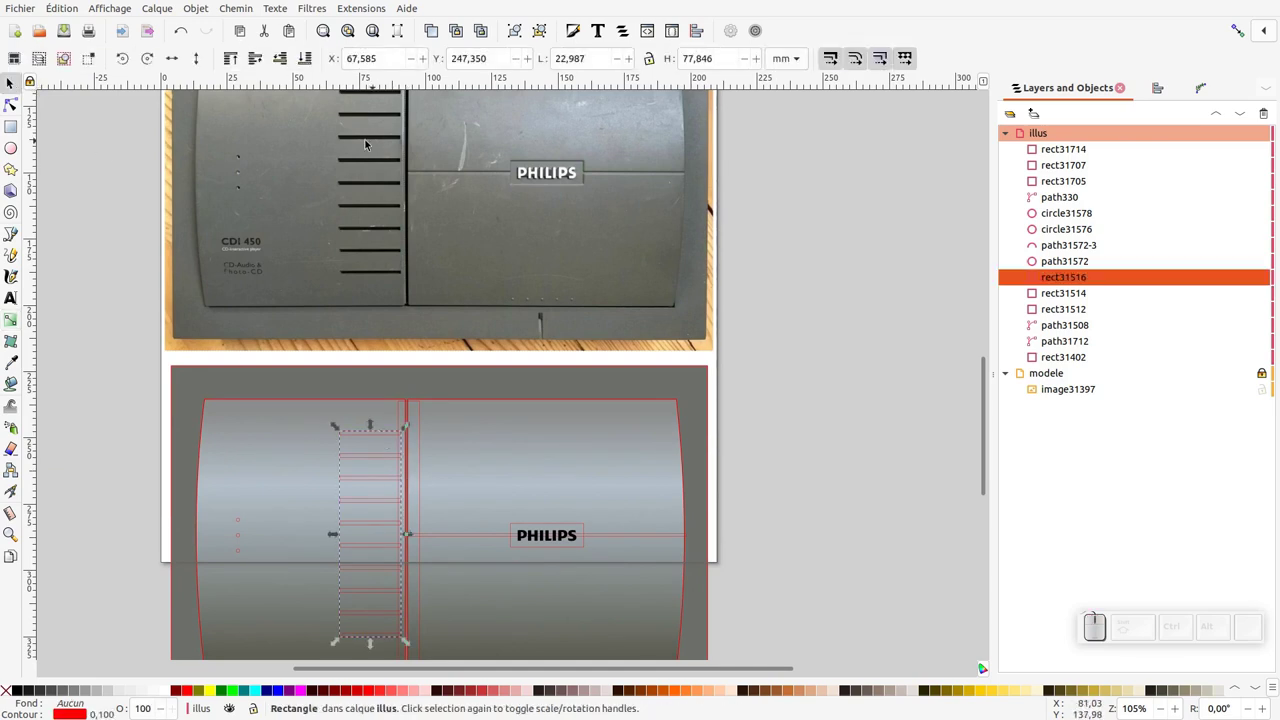
- Fill the vent slots with the photo's black and duplicate the right panel beside the seam line
click(23, 358)
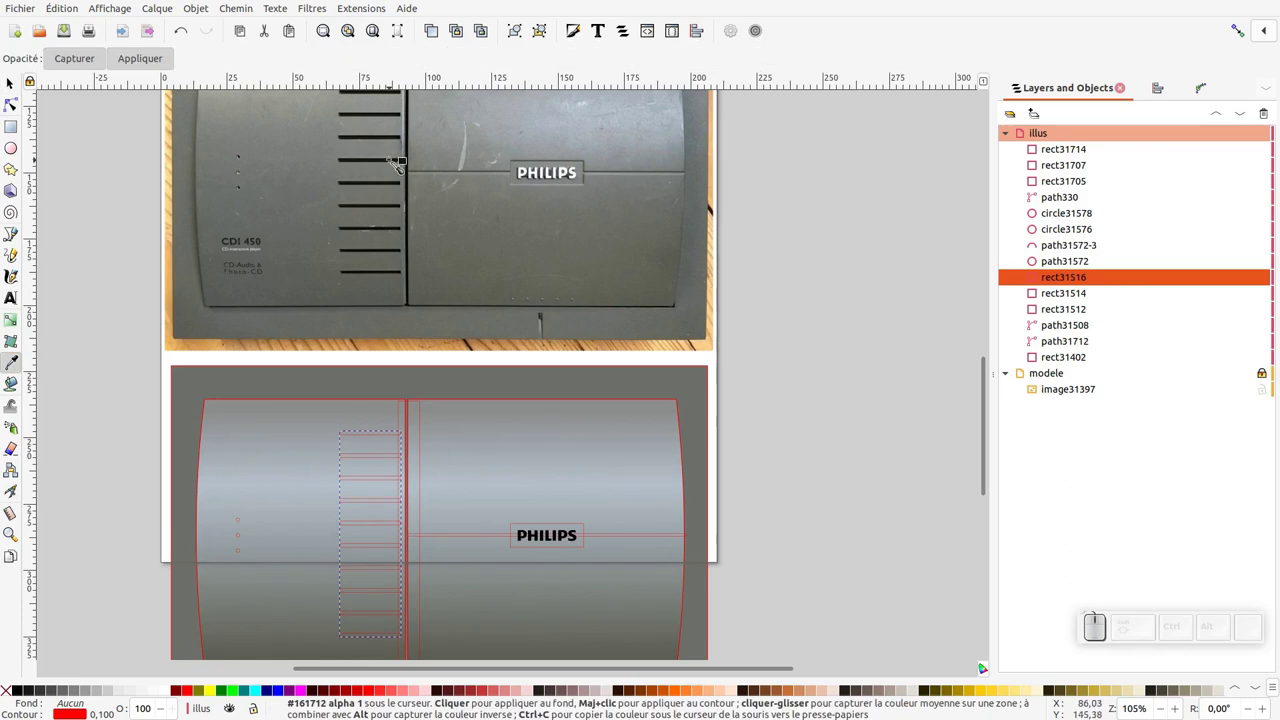
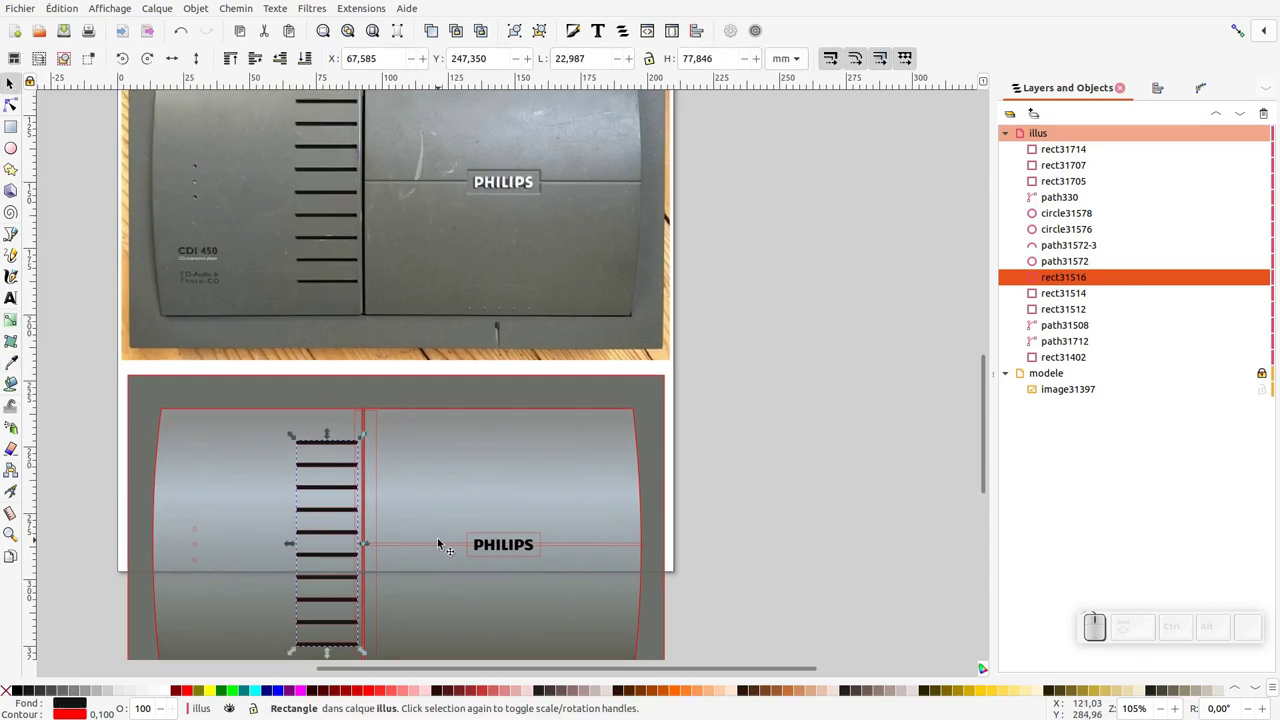
click(501, 549)
click(700, 402)
click(711, 361)
click(718, 359)
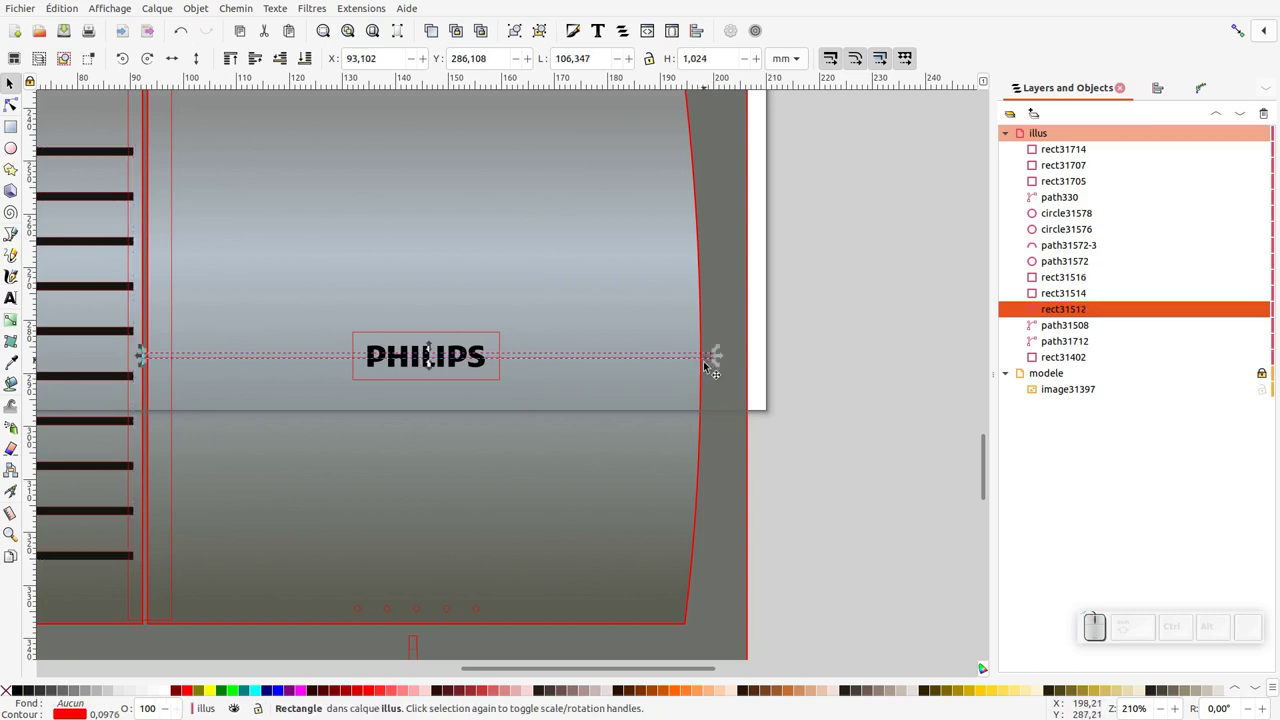
click(710, 364)
key(KP_Subtract)
click(748, 368)
click(762, 364)
drag(706, 394, 718, 388)
key(ctrl+z)
- Trim the horizontal seam line to the right panel's curved edge with Path > Intersection
click(889, 354)
click(650, 343)
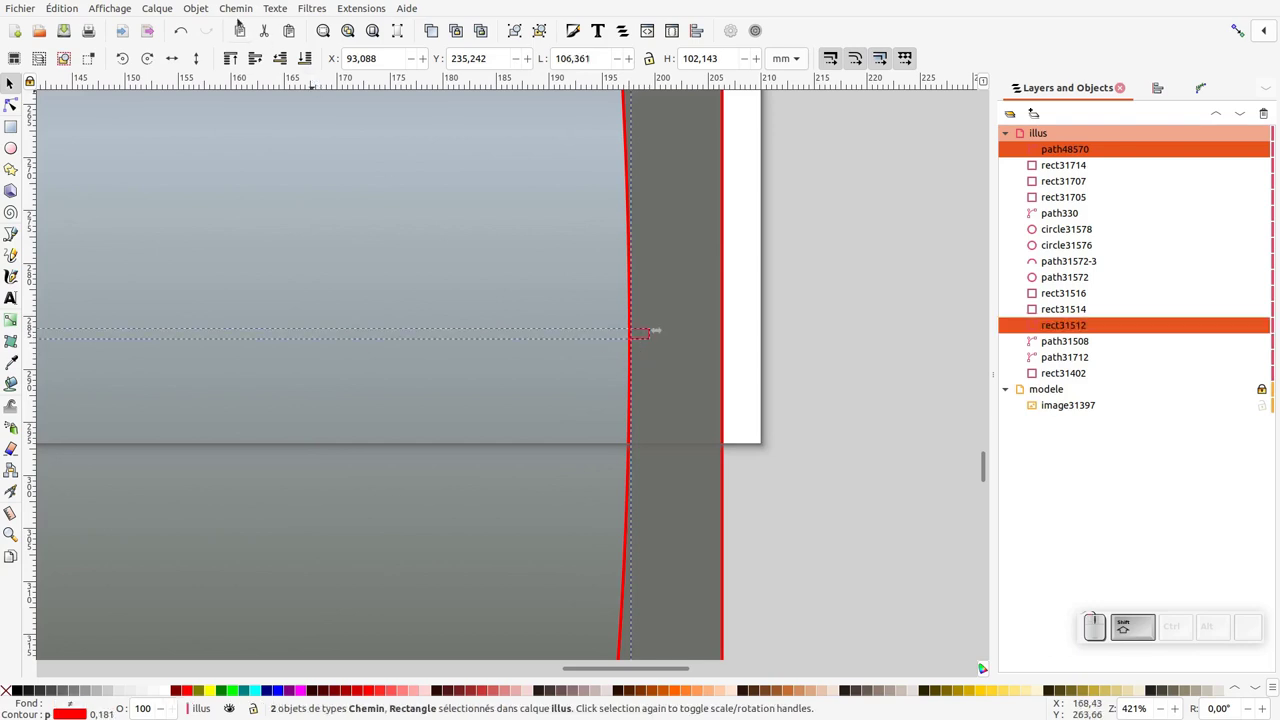
click(235, 11)
click(271, 121)
click(877, 383)
click(606, 342)
drag(931, 353, 784, 378)
click(778, 382)
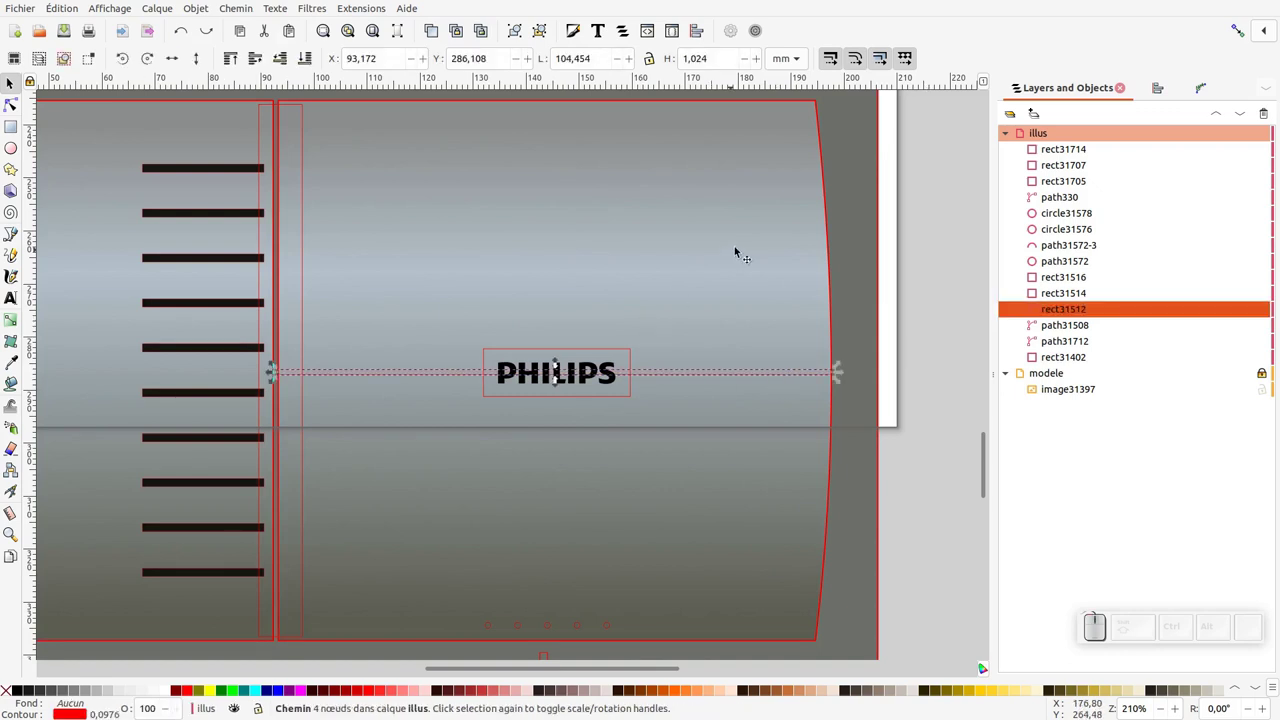
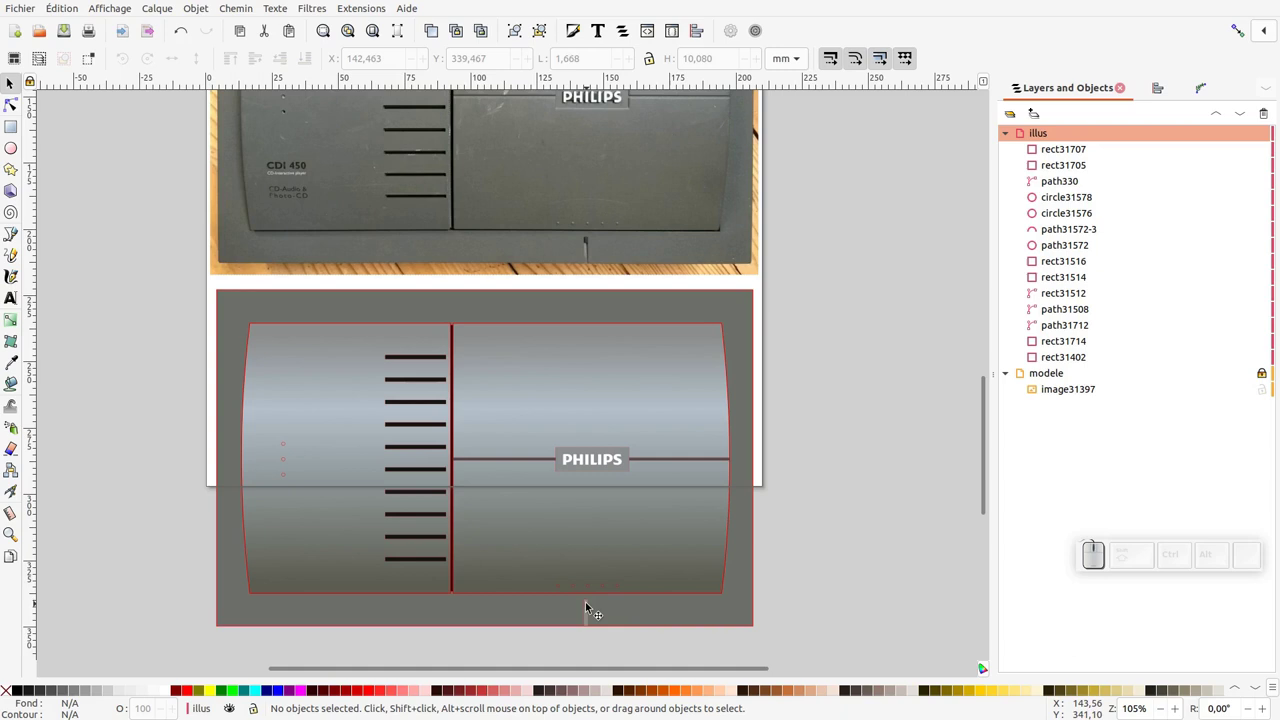
- Fill the small slot below the body with sampled grey, then select every shape to strip outlines
click(12, 79)
click(10, 82)
click(12, 79)
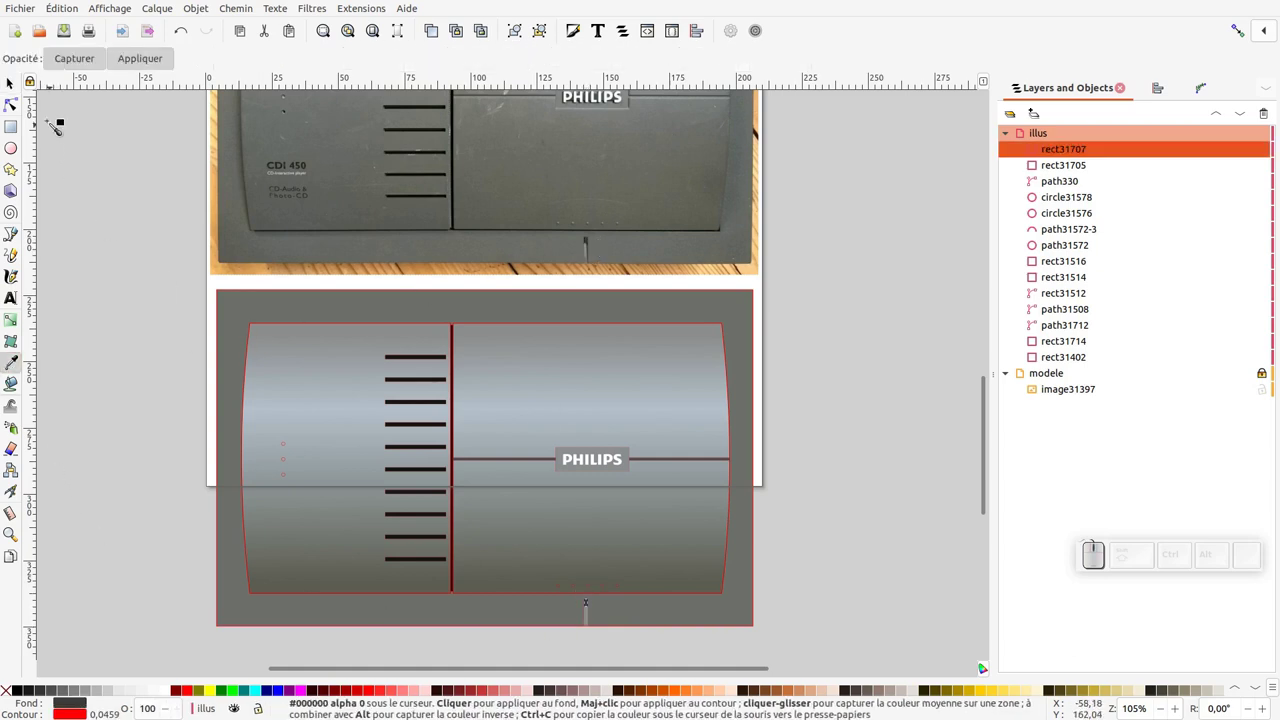
drag(12, 79, 360, 347)
key(KP_Subtract)
drag(512, 473, 432, 456)
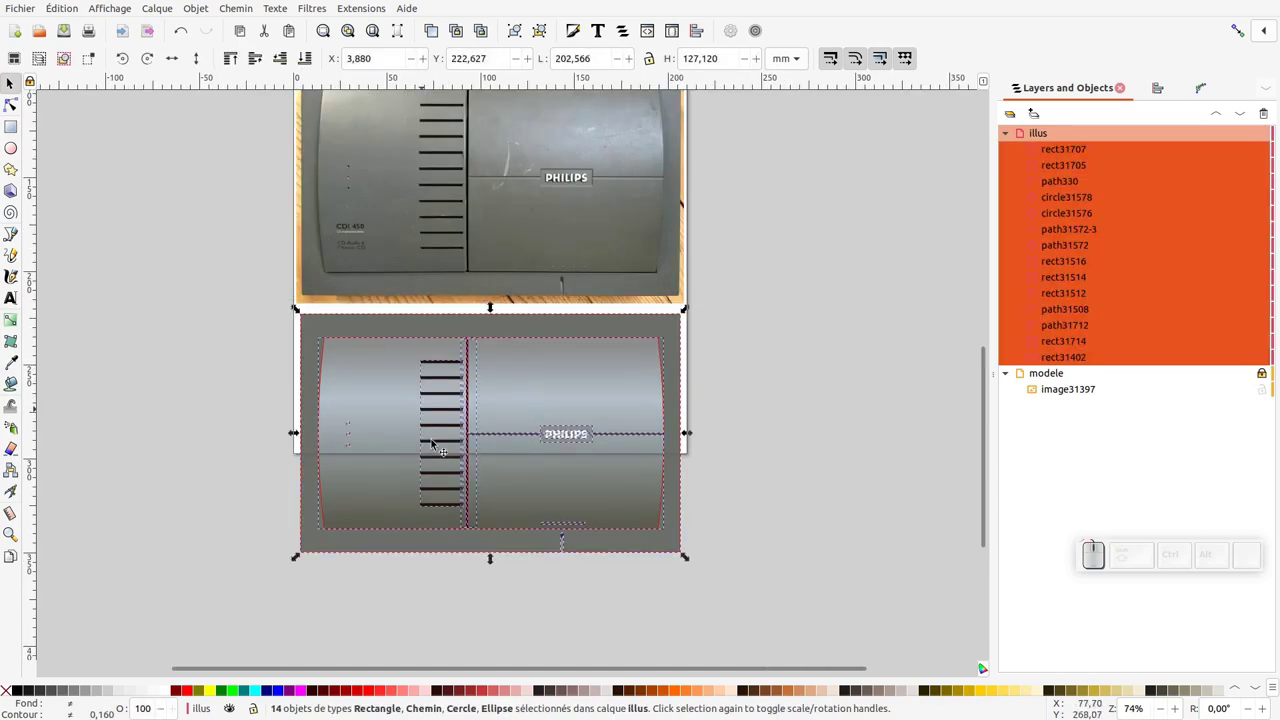